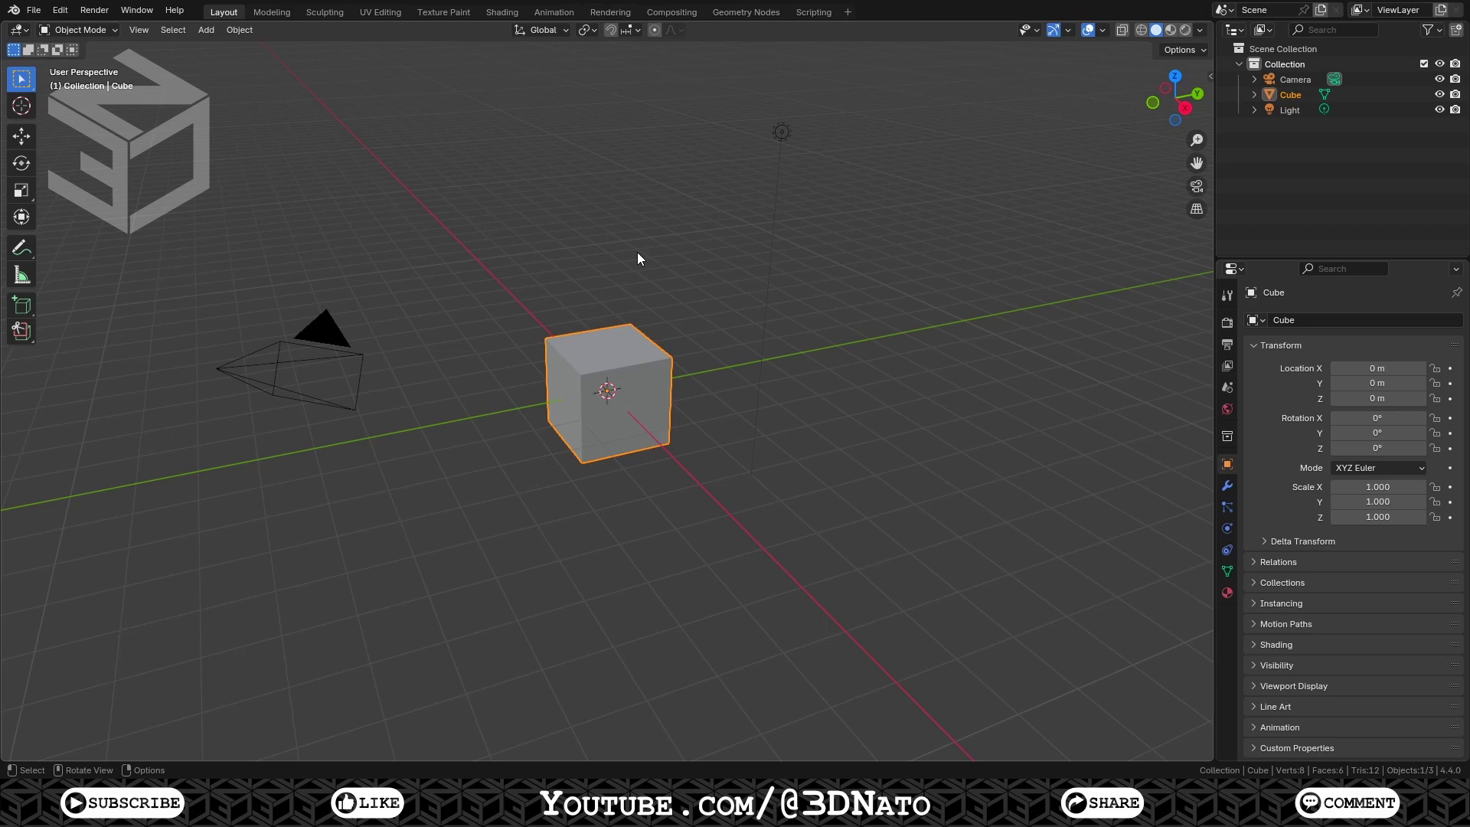
# Select everything and delete the default cube, camera and light
pyautogui.press('a')
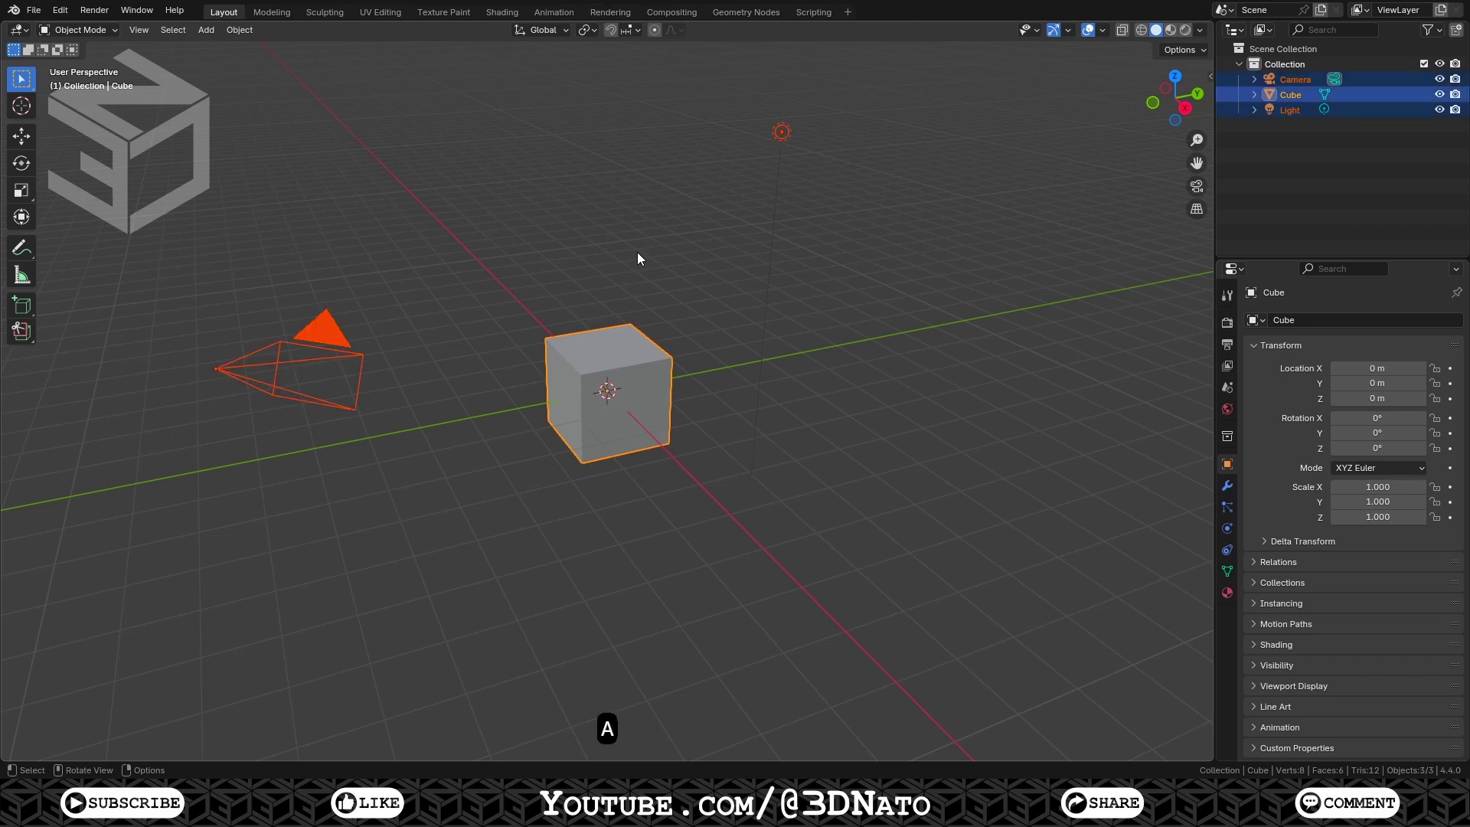
pyautogui.press('x')
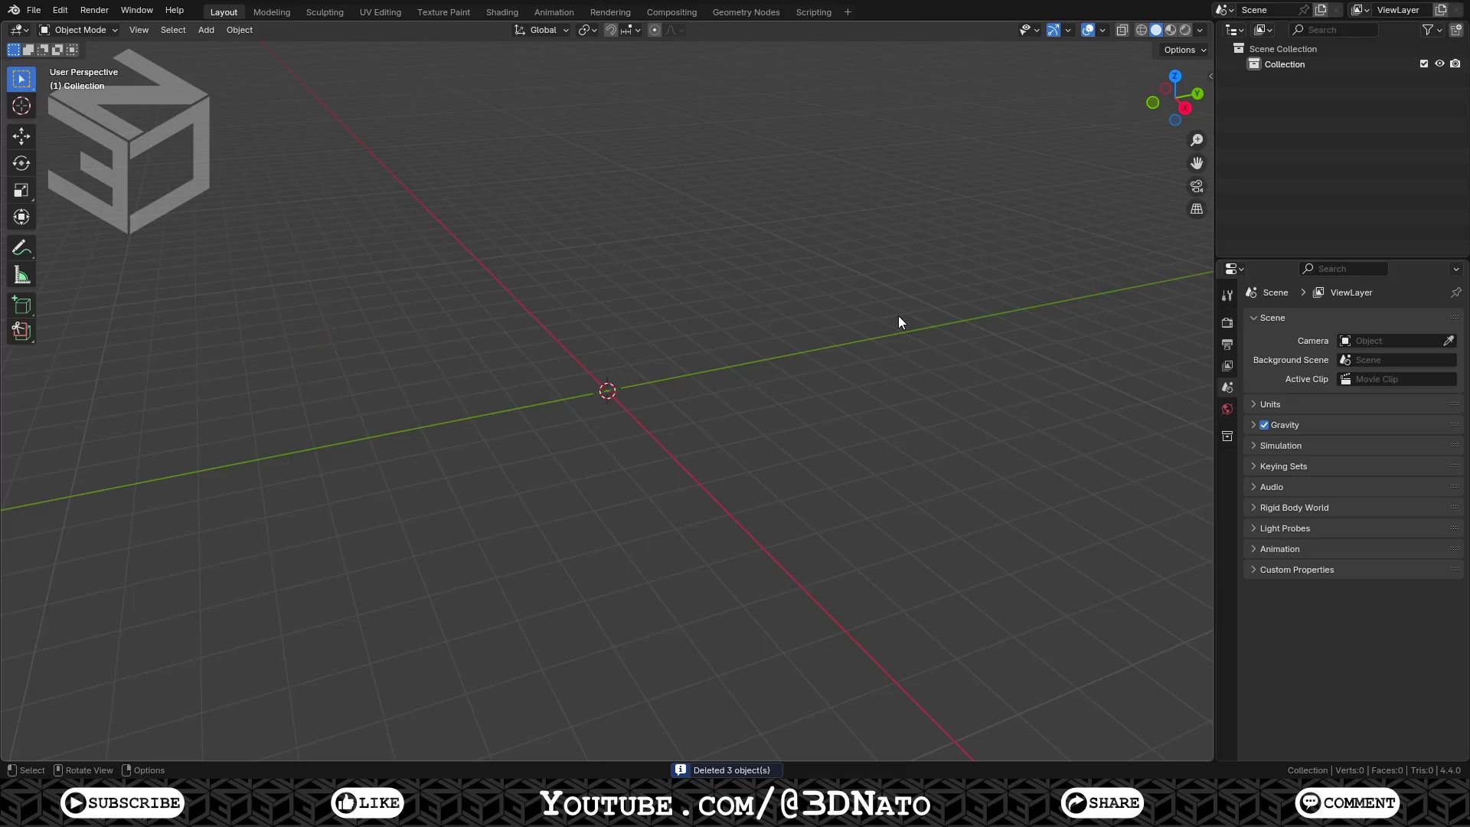
# Set the scene length unit to Millimeters and look down from the top orthographic view
pyautogui.click(1299, 407)
pyautogui.click(1360, 504)
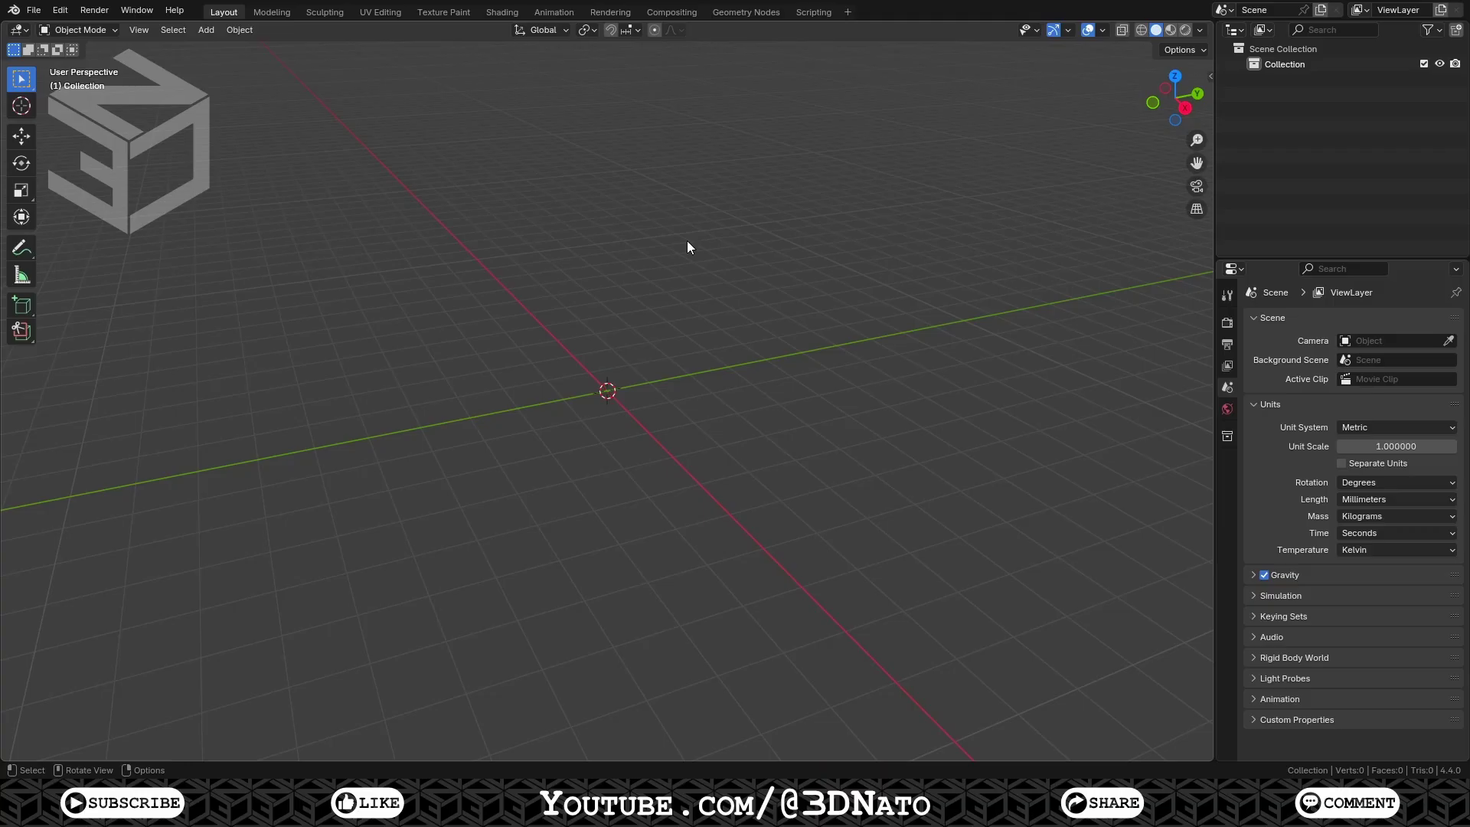
pyautogui.press('KP_7')
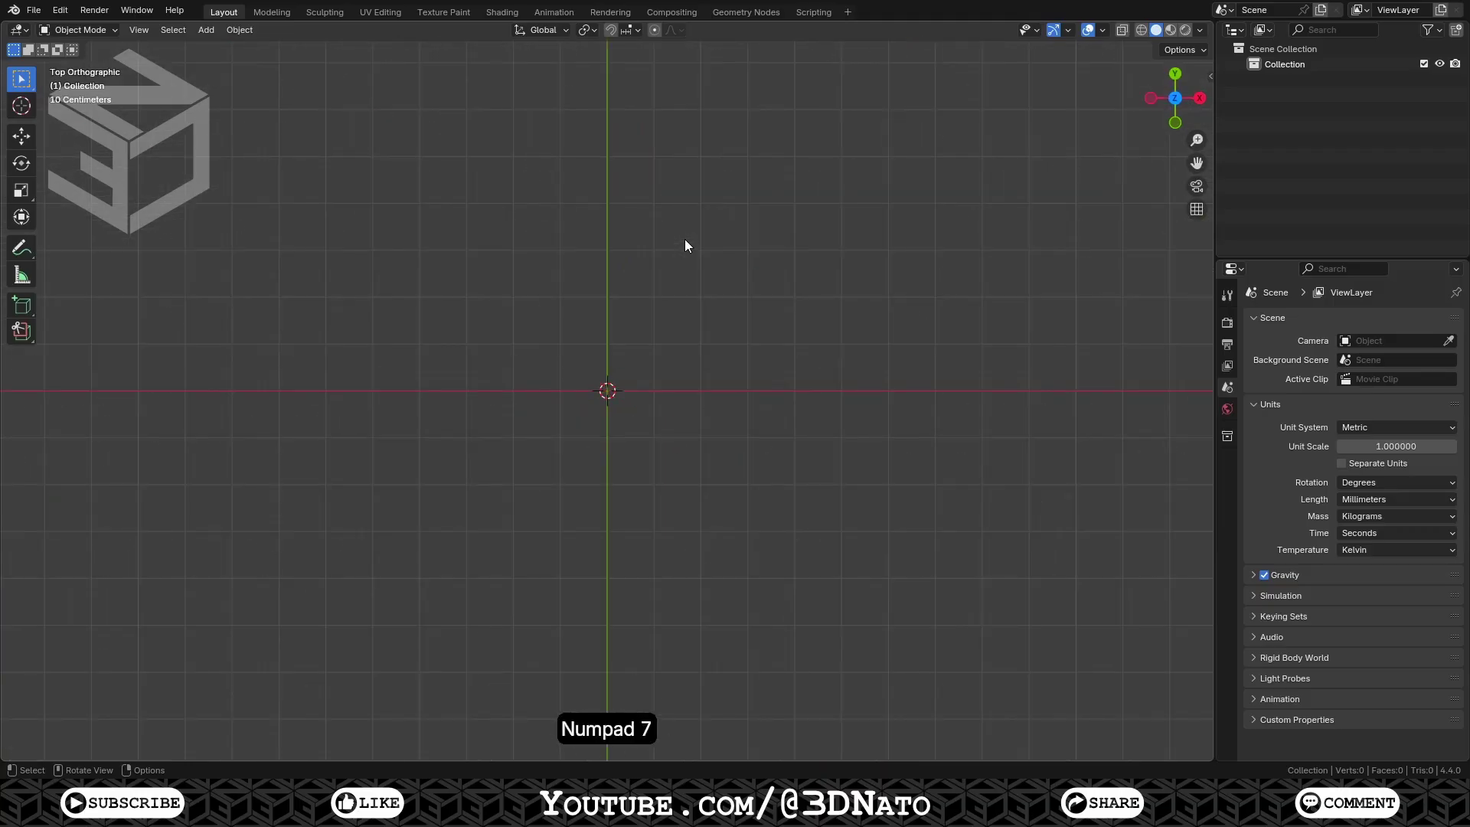
# Add a 32-vertex mesh circle of 20 mm radius at the origin and frame it in view
pyautogui.press('shift+a')
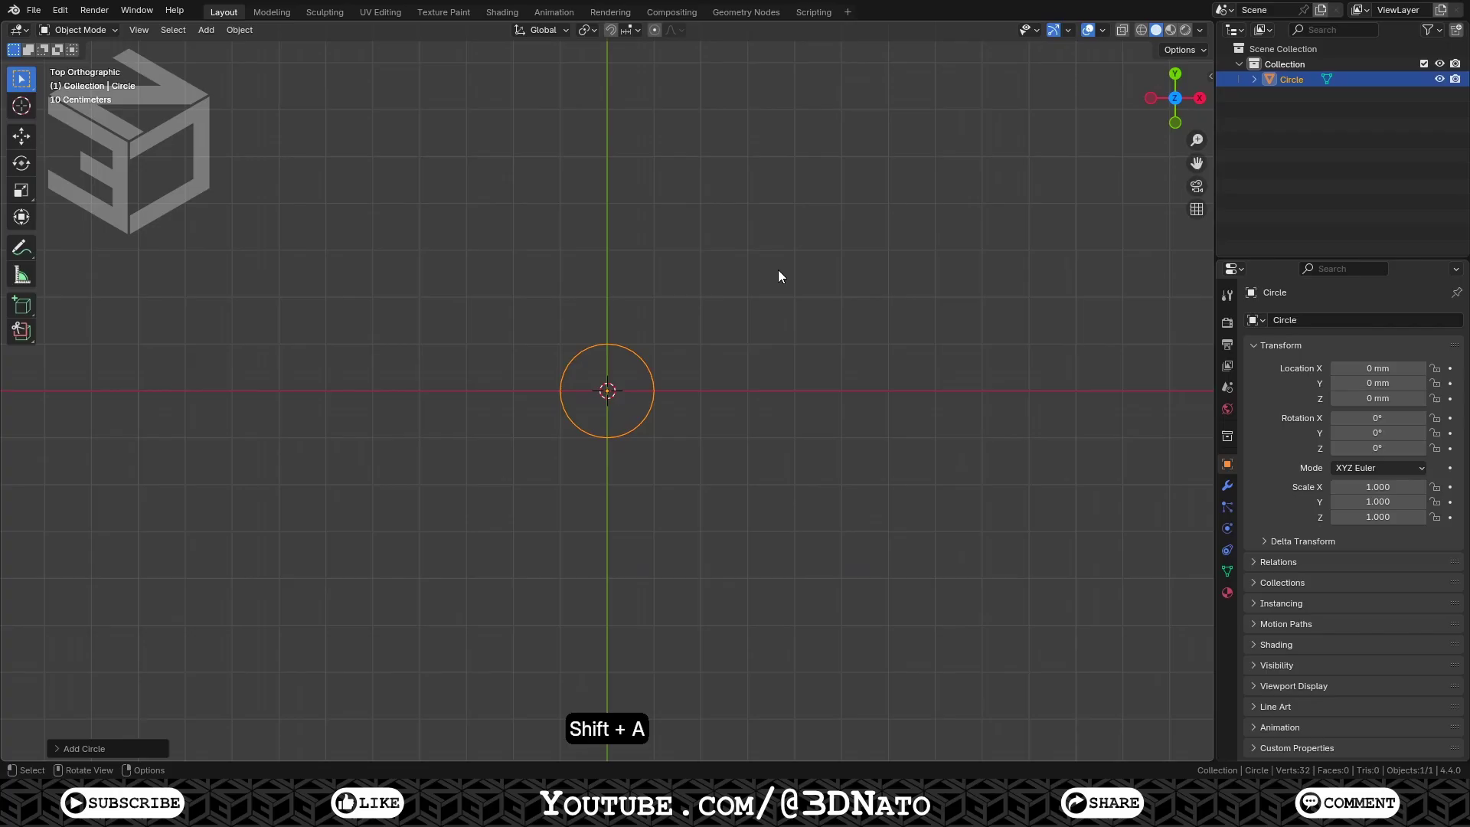
pyautogui.click(130, 747)
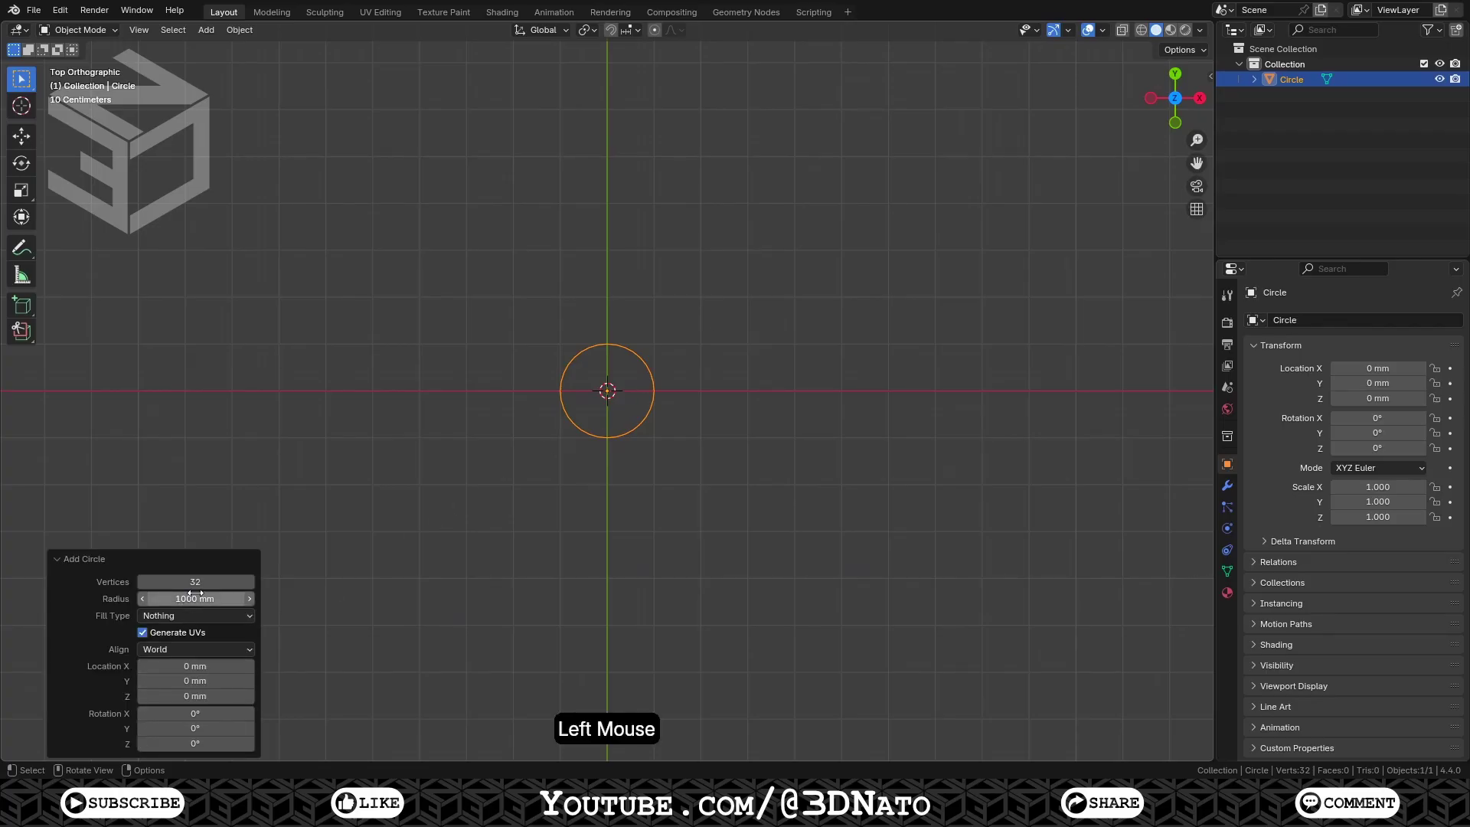
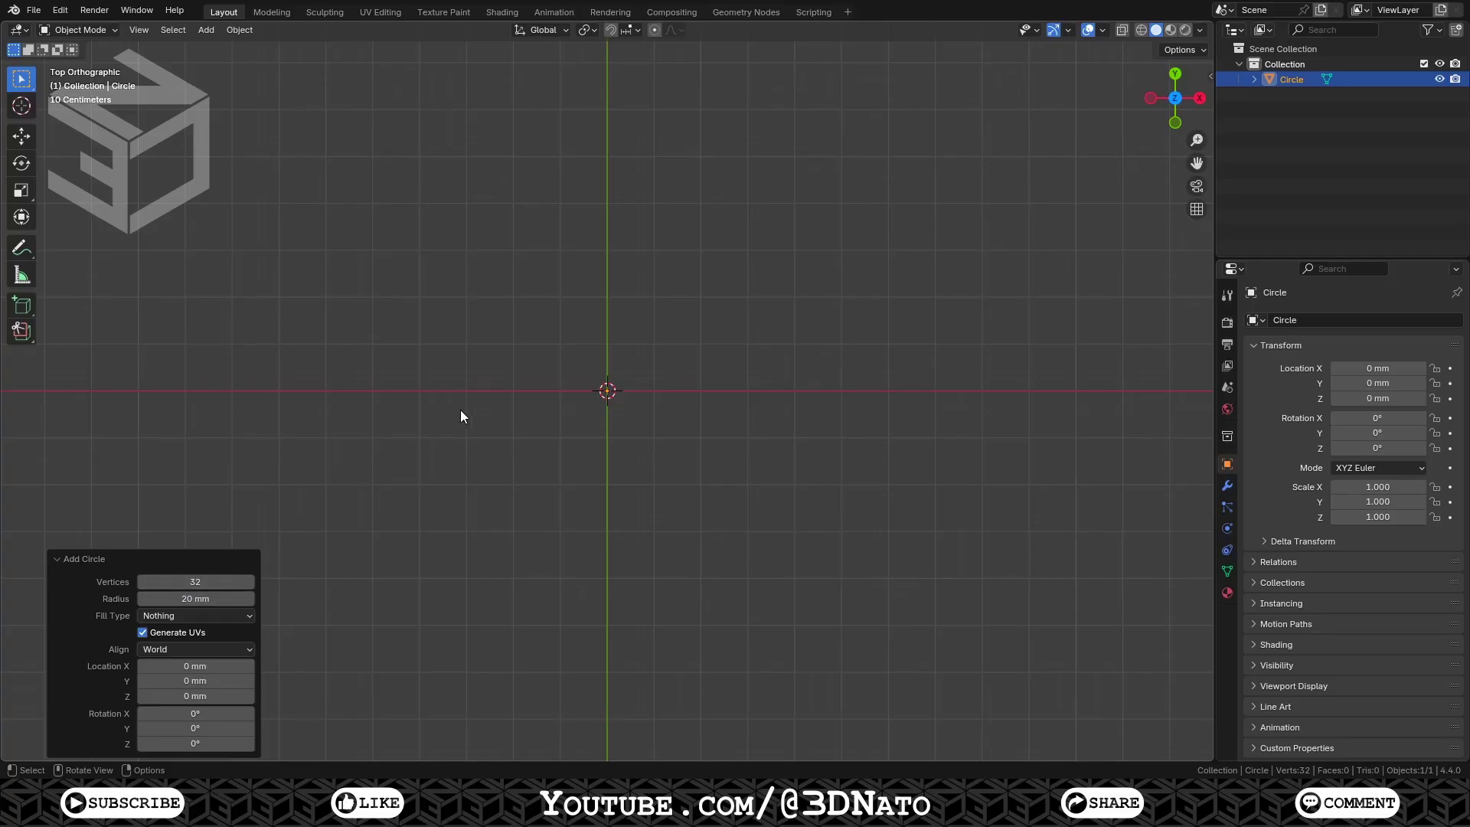
pyautogui.press('KP_Decimal')
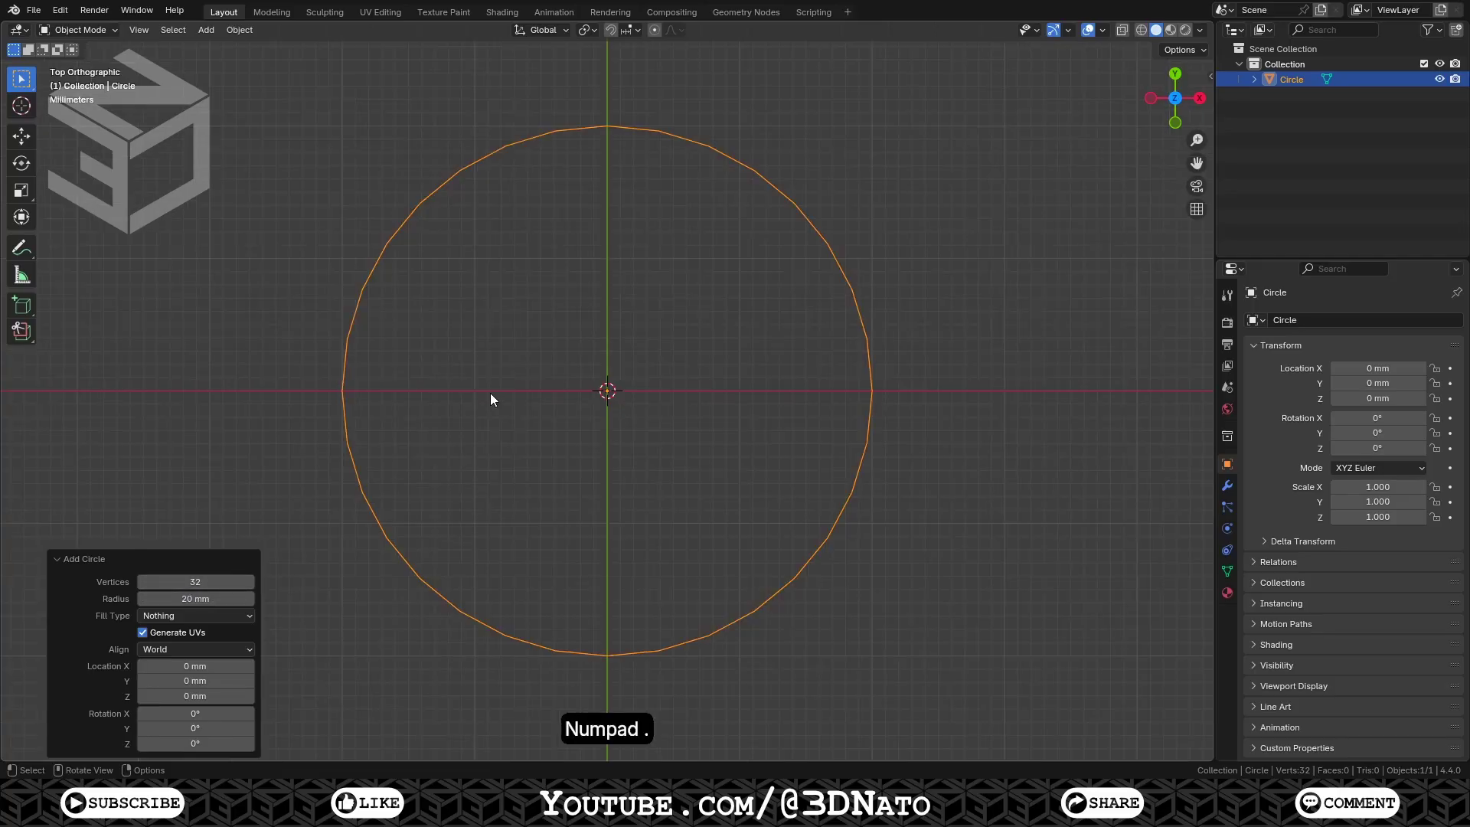
pyautogui.press('shift+a')
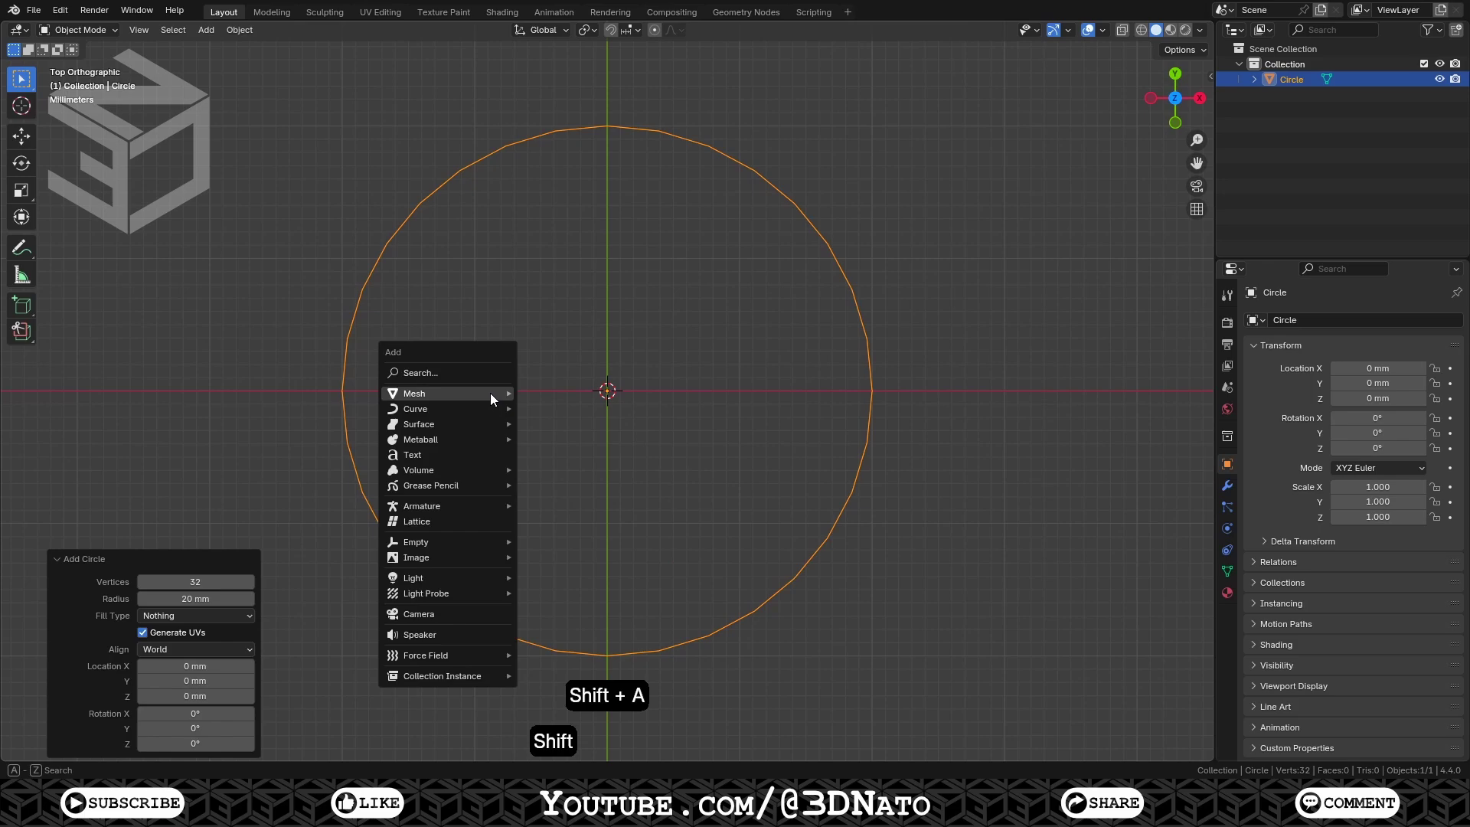
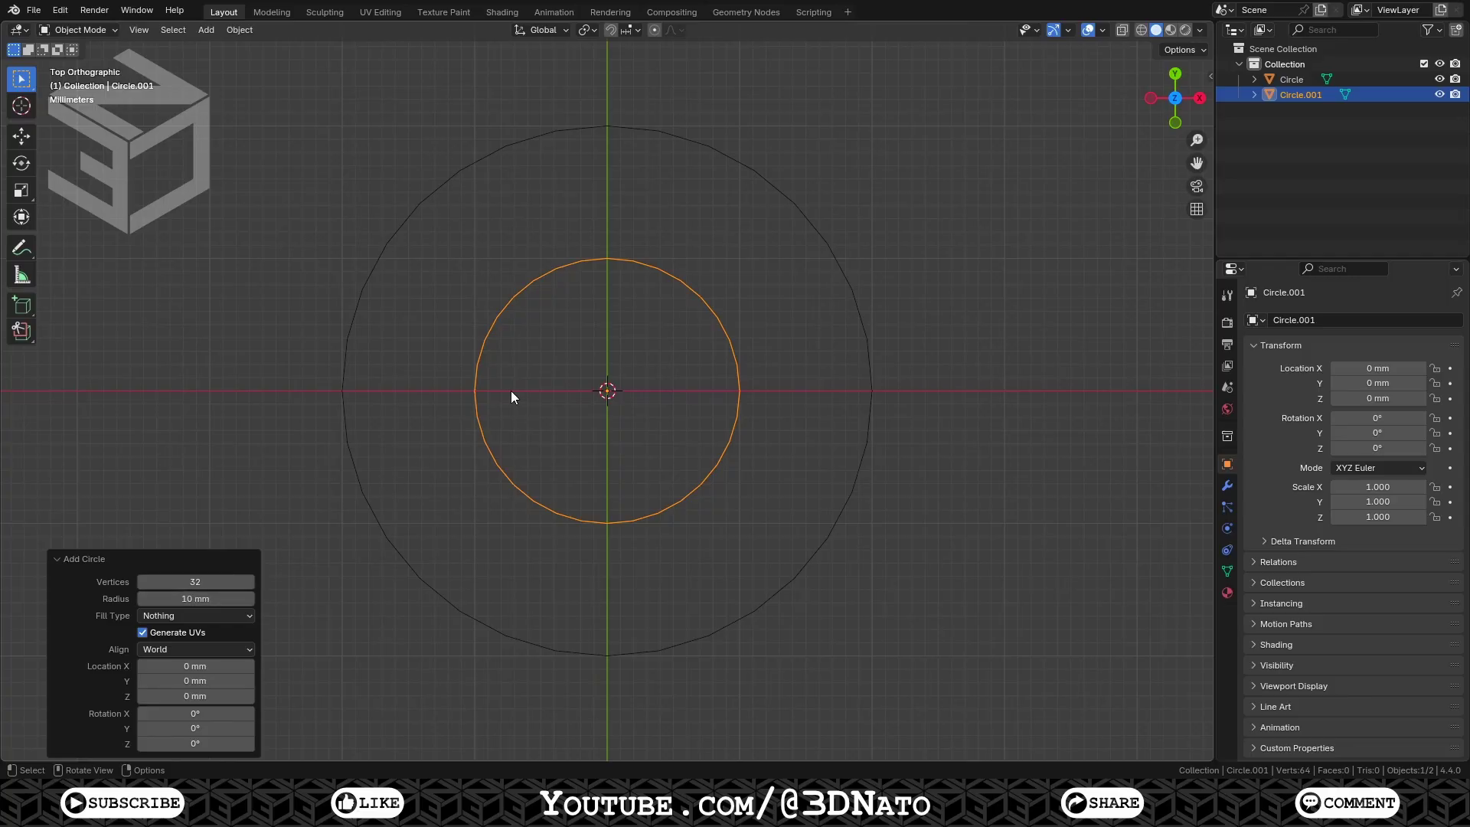
# Duplicate the small circle 40 mm along X and select all three circles together
pyautogui.press('shift+d')
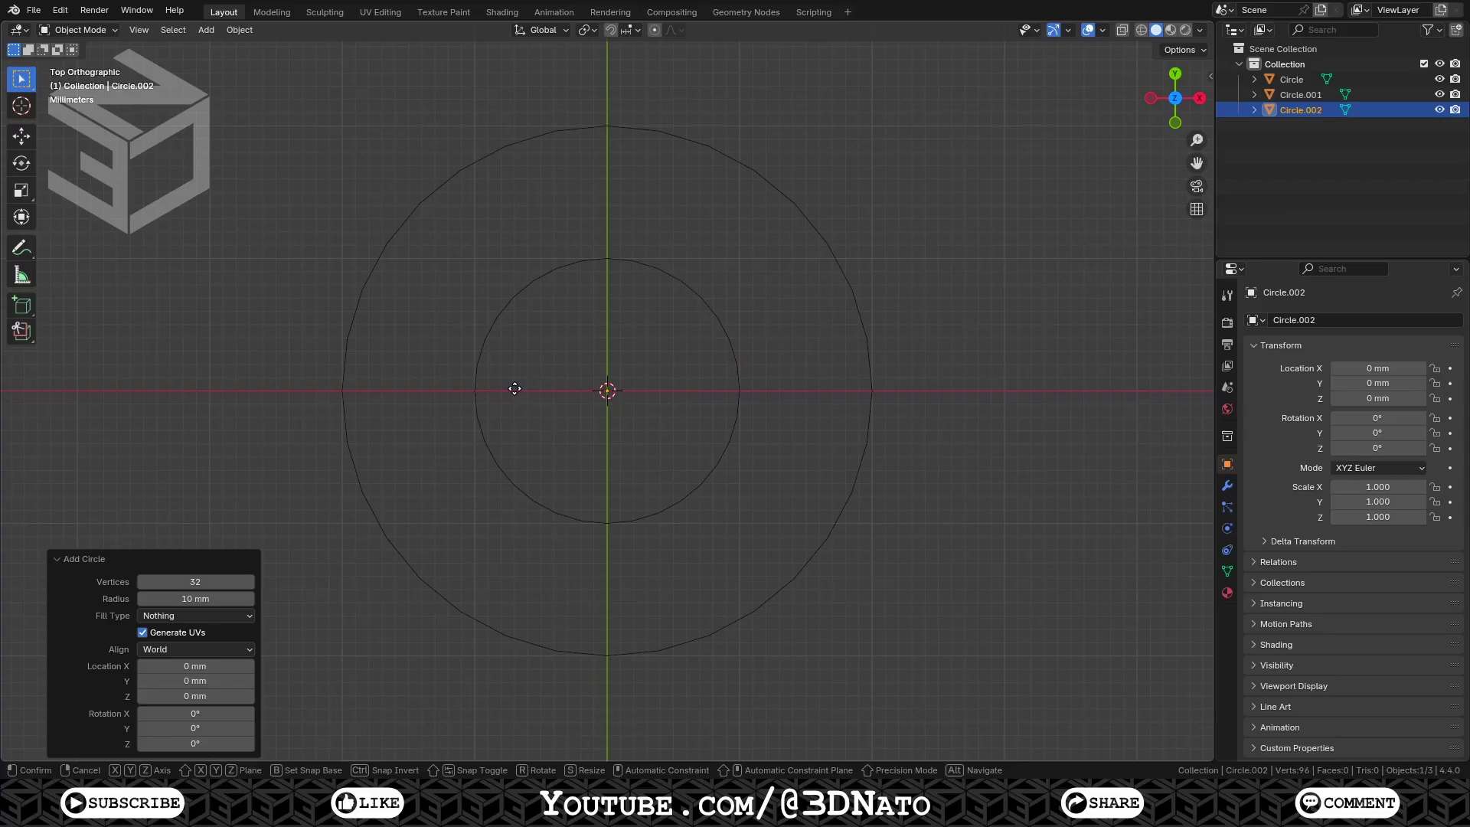
pyautogui.press('x')
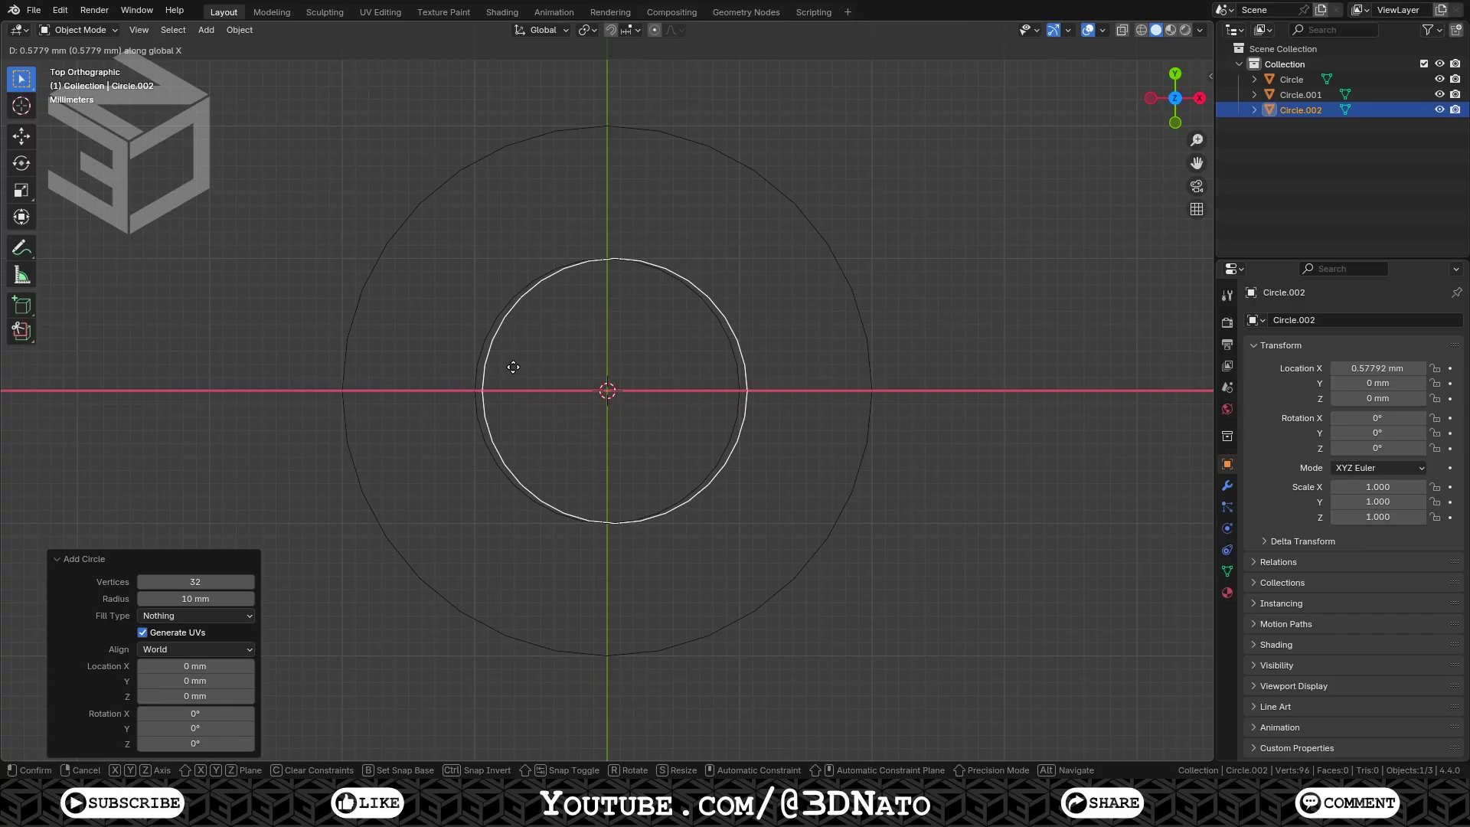
pyautogui.press('KP_4')
pyautogui.press('KP_0')
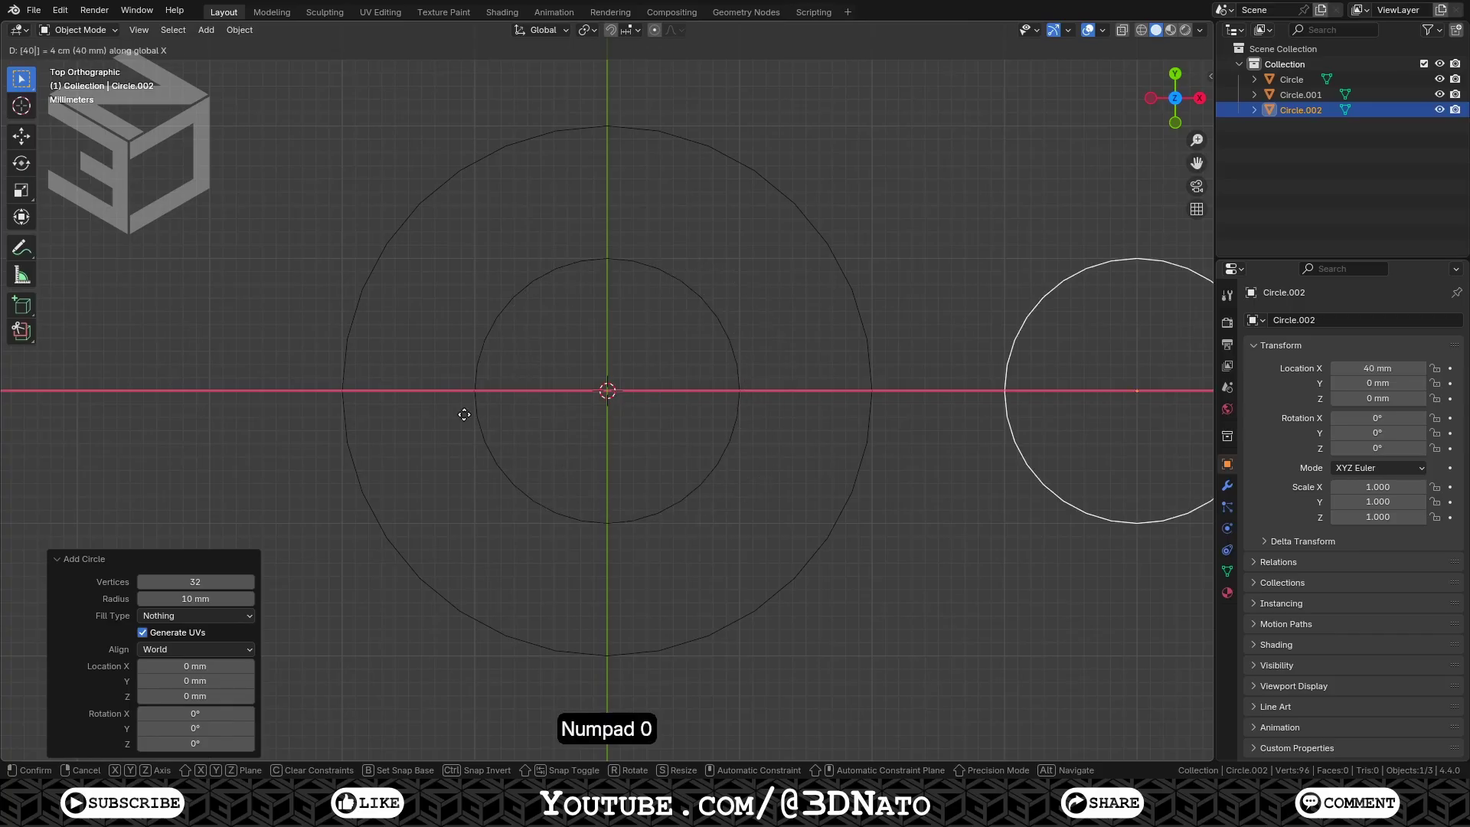
pyautogui.press('KP_Enter')
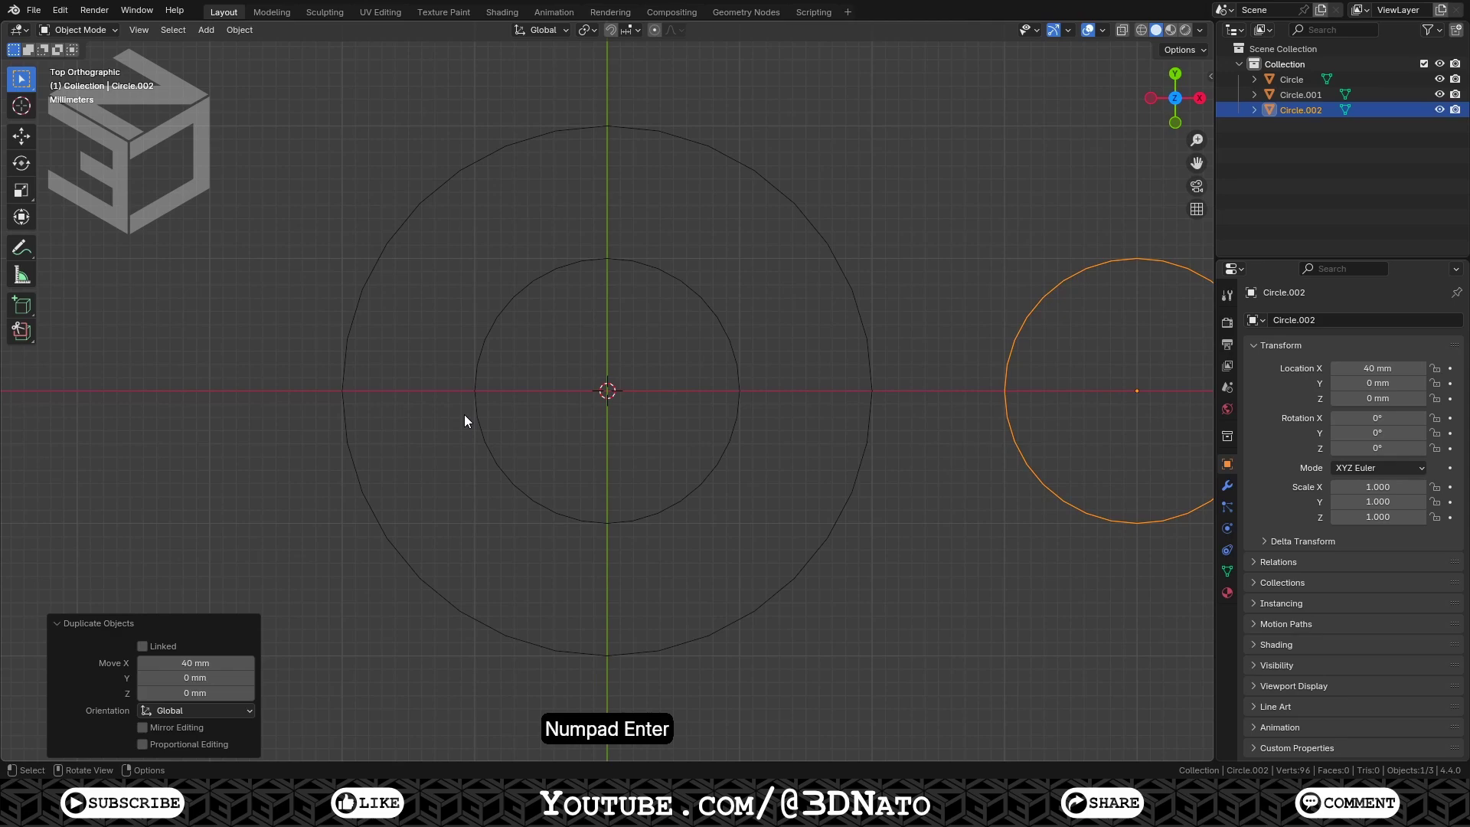
pyautogui.click(483, 427)
# With the large circle active, join the three circles and rename the object TechDraw01
pyautogui.click(445, 596)
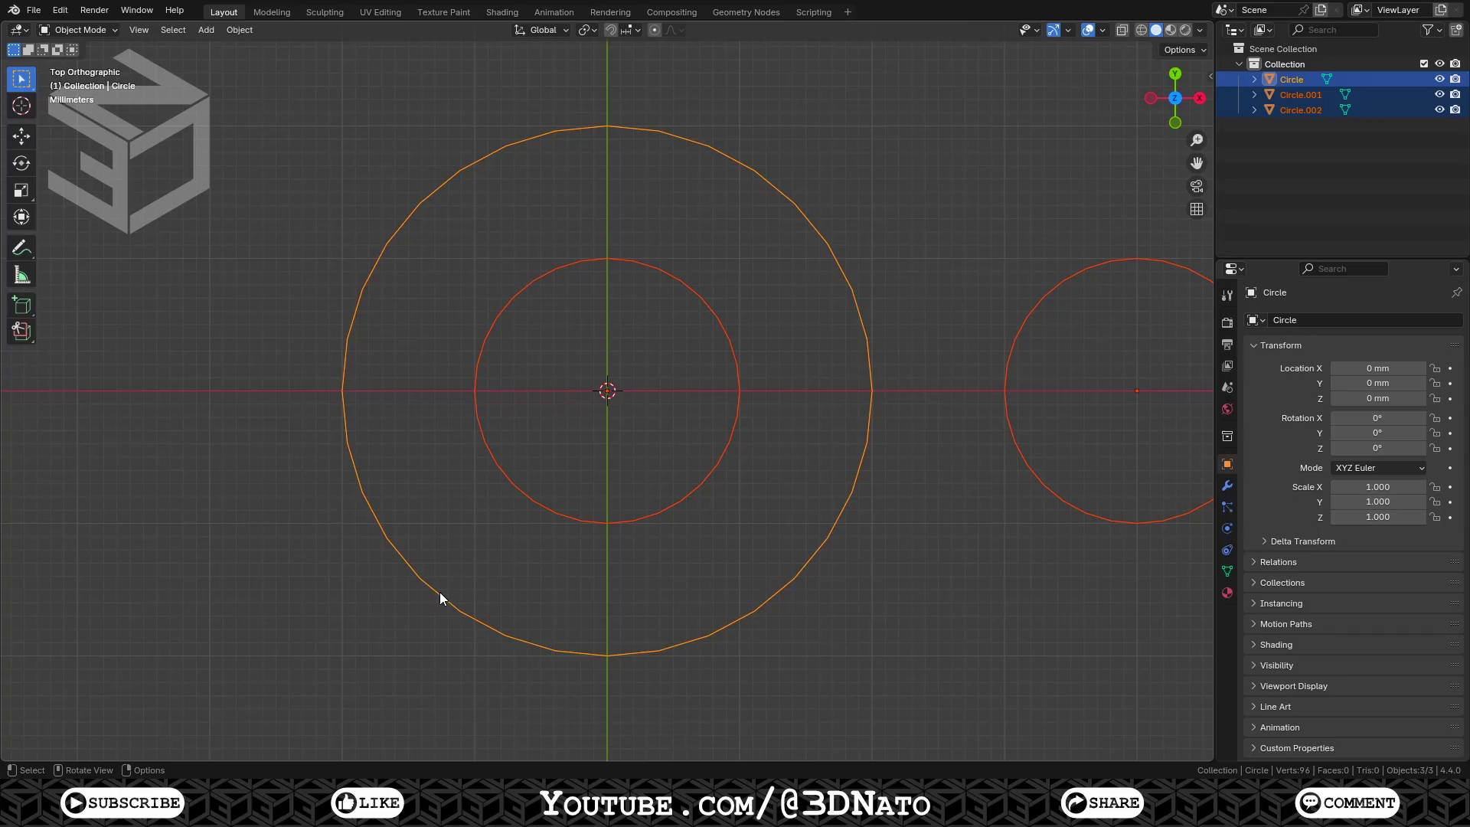
pyautogui.press('ctrl+j')
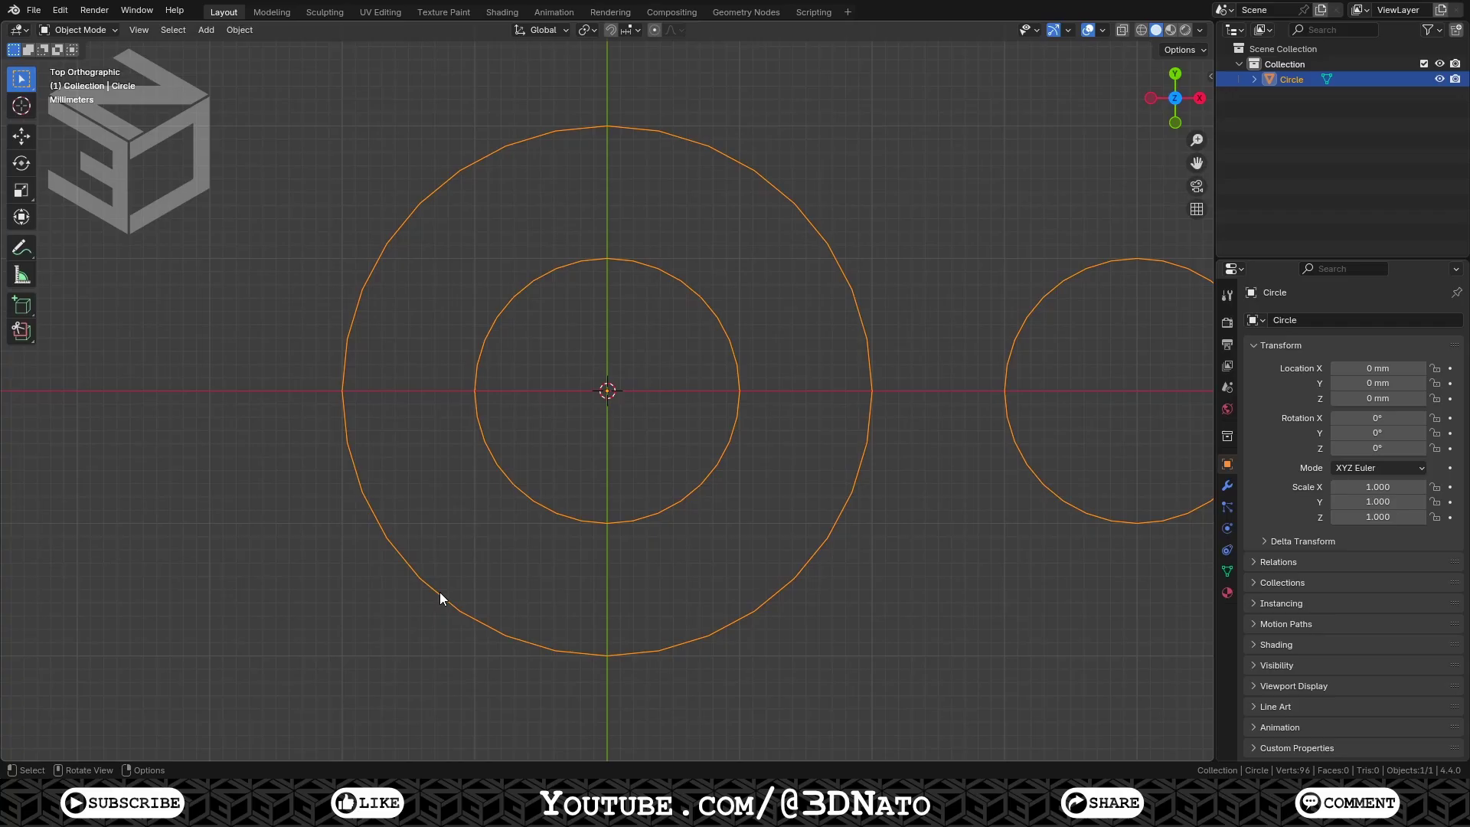
pyautogui.press('F2')
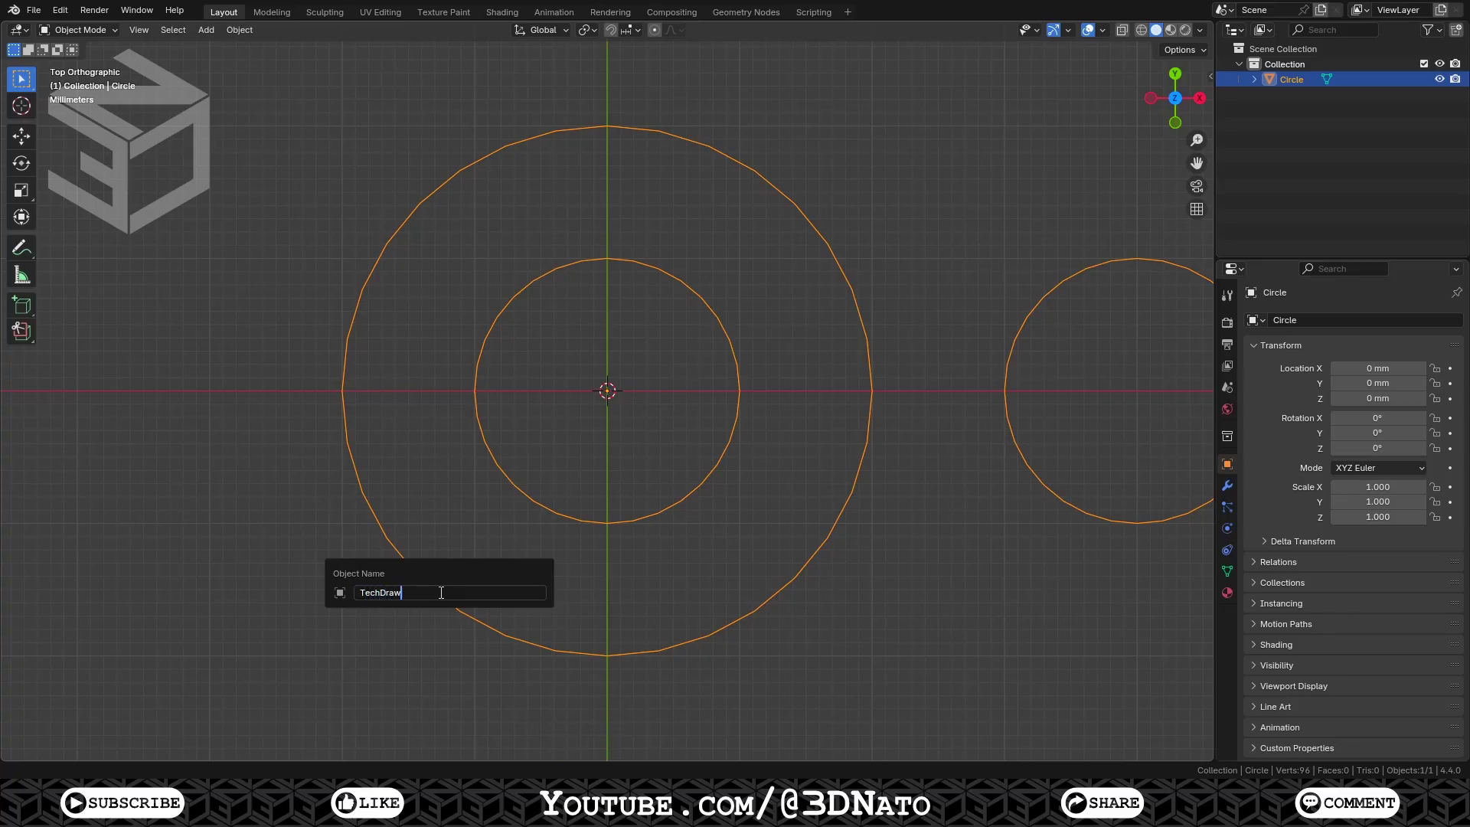
pyautogui.press('KP_Decimal')
# In Edit Mode, grow the vertex selection and delete the unwanted halves, leaving half-arcs
pyautogui.press('Tab')
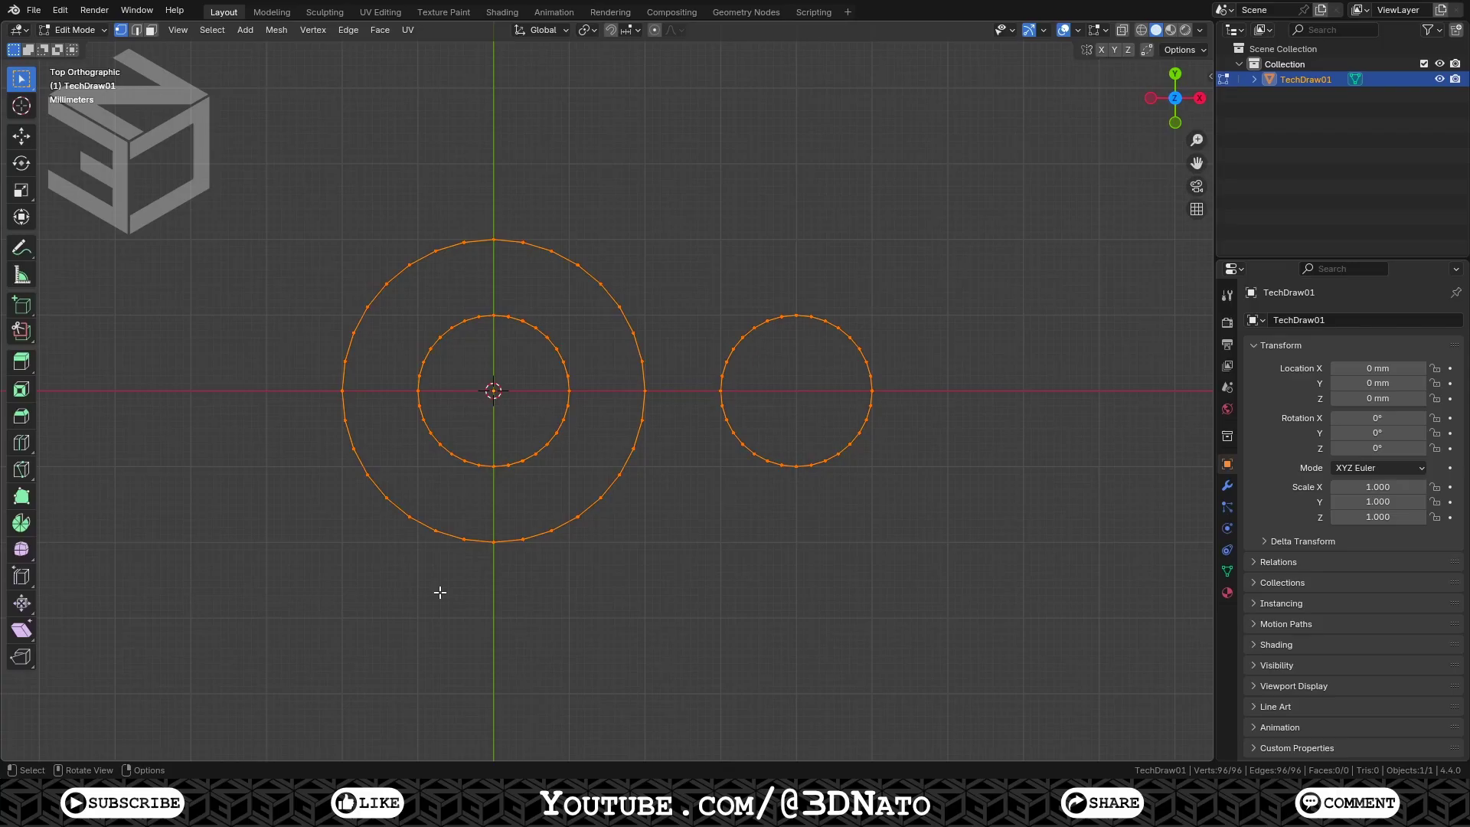
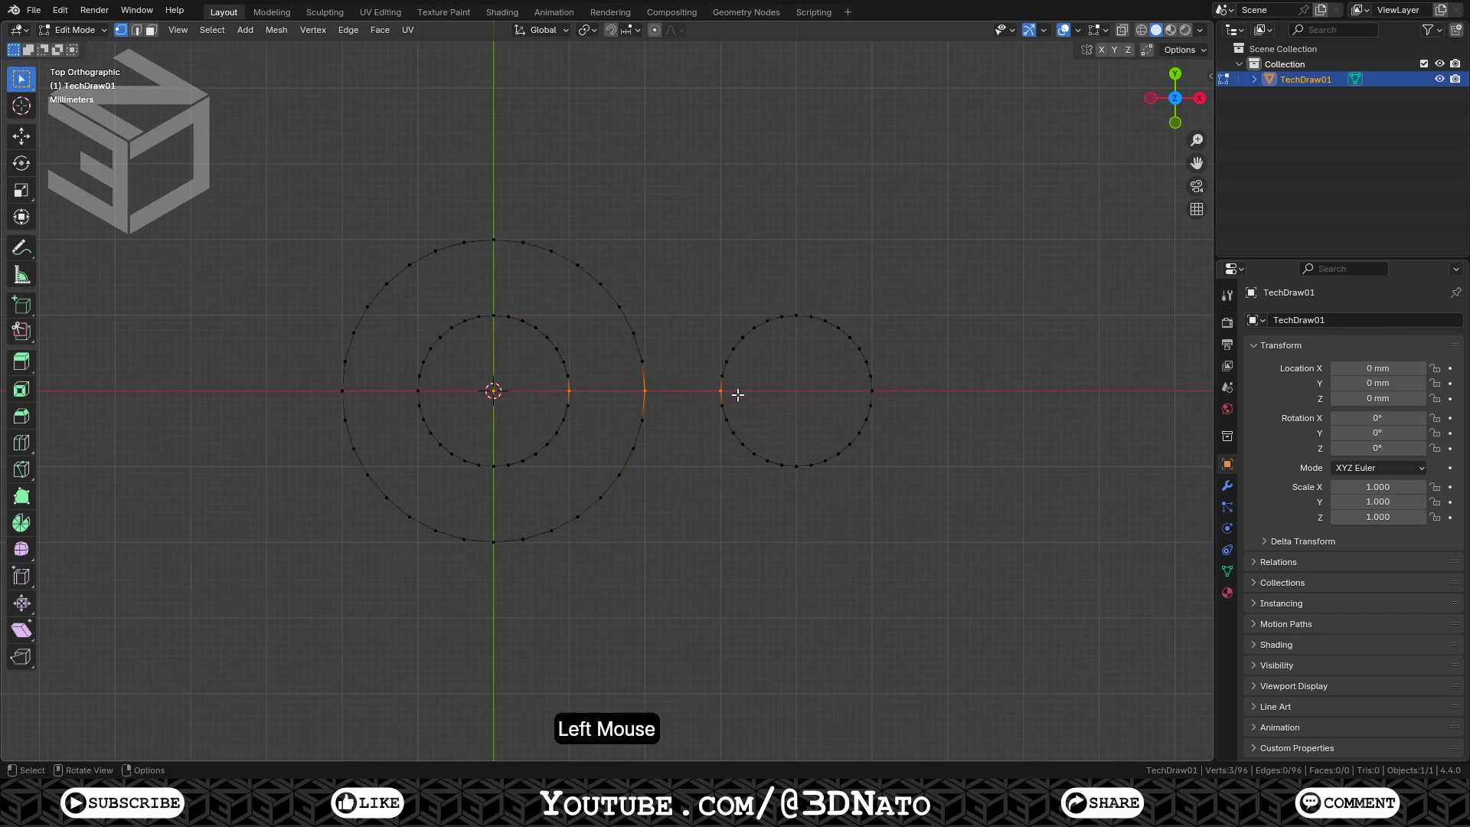
pyautogui.press('ctrl+KP_Add')
pyautogui.press('ctrl+KP_Add')
pyautogui.press('ctrl+KP_Add')
pyautogui.press('ctrl+KP_Add')
pyautogui.press('ctrl+KP_Add')
pyautogui.press('x')
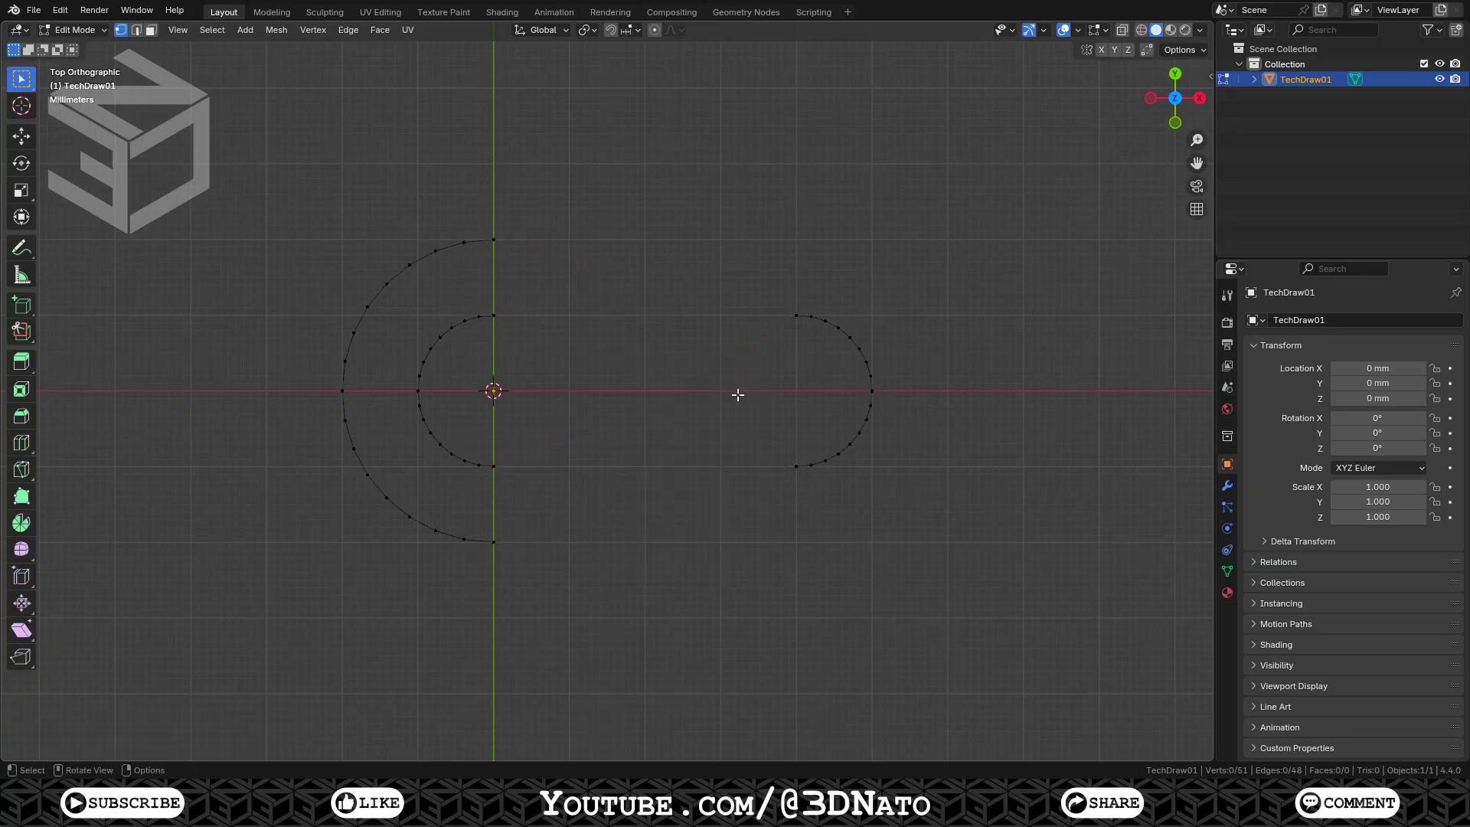
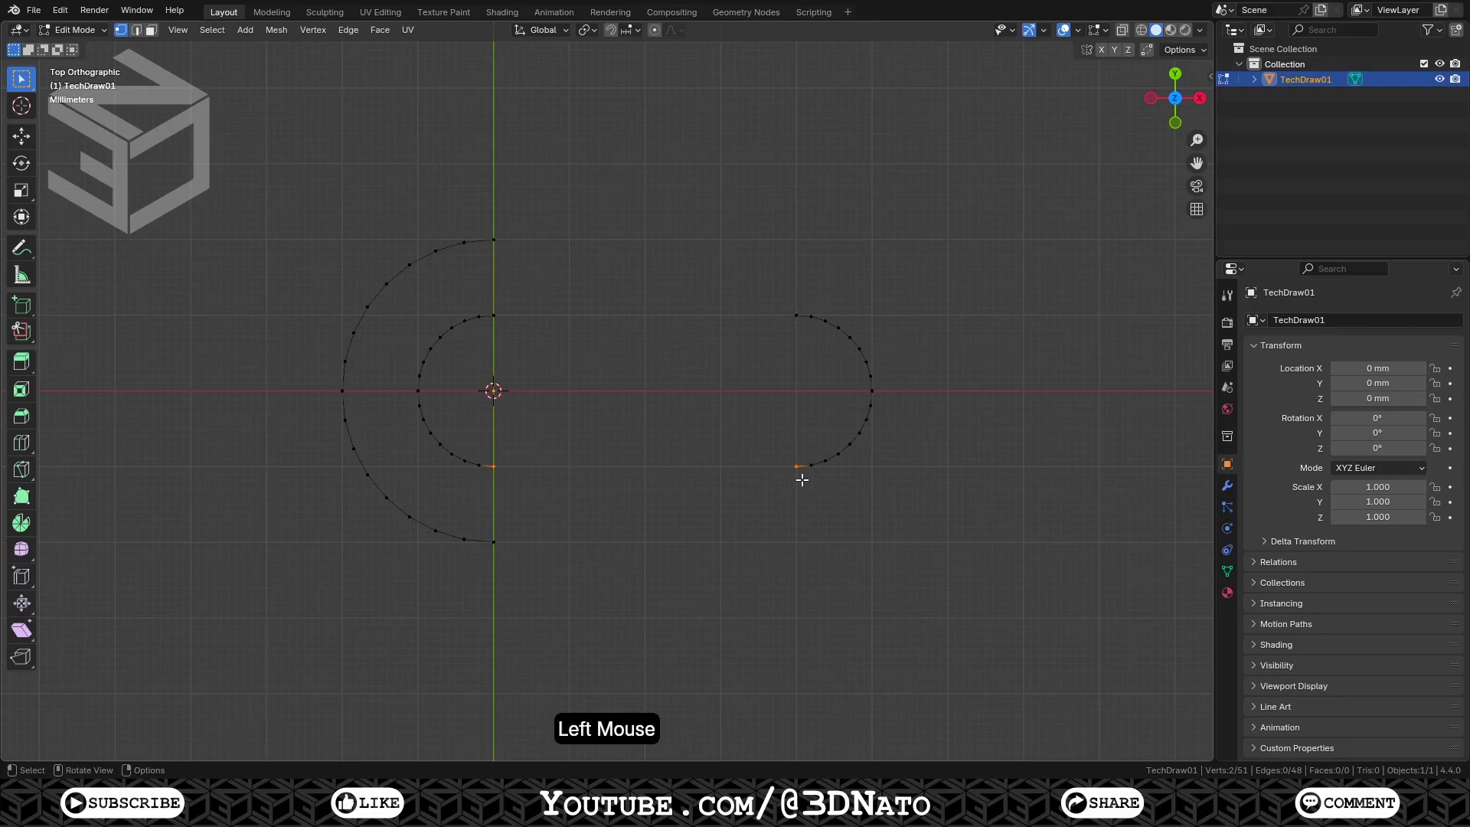
# Extrude the outer arc's end vertices 40 mm along X into straight edges
pyautogui.press('f')
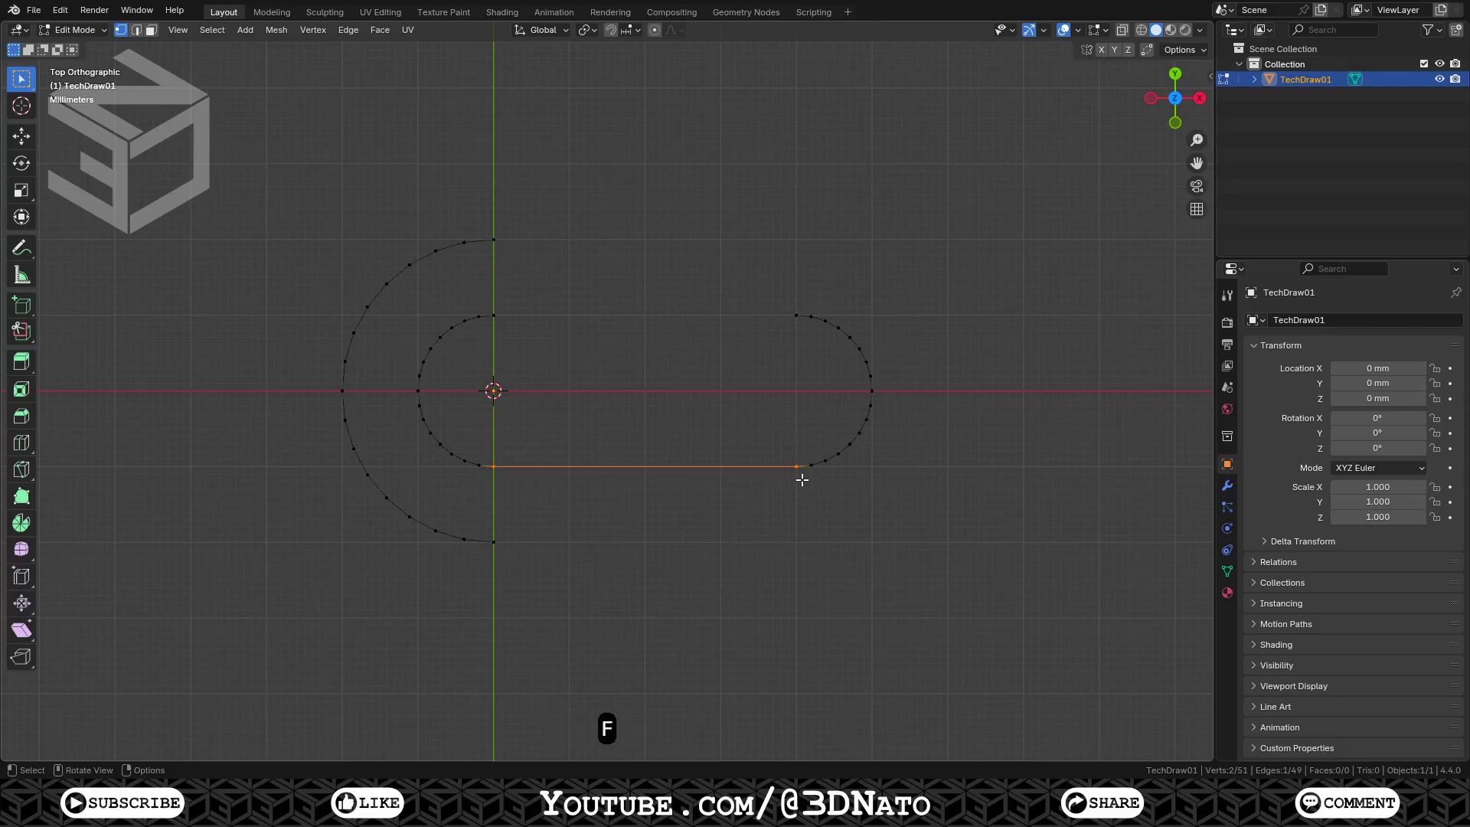
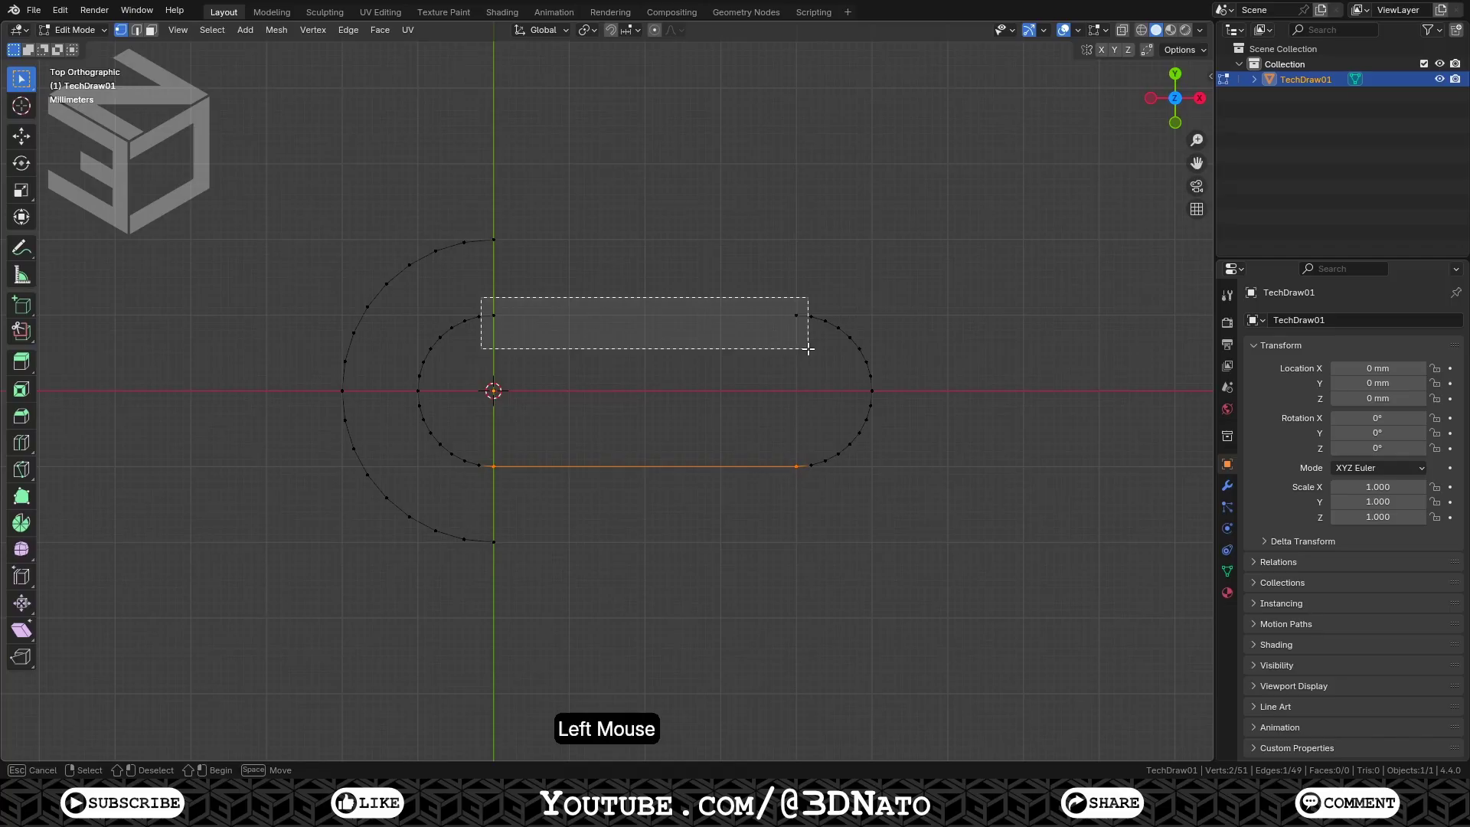
pyautogui.press('f')
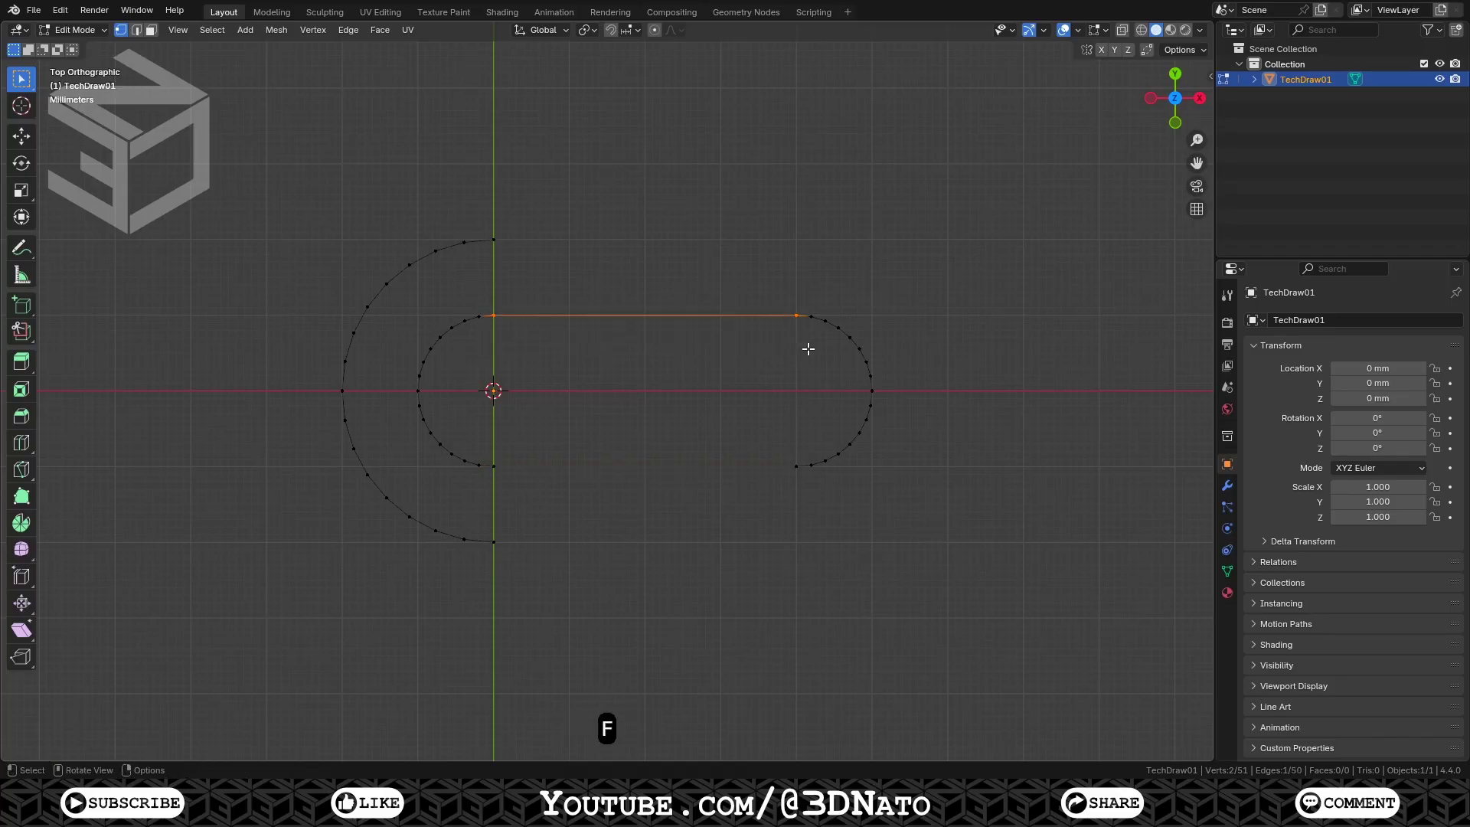
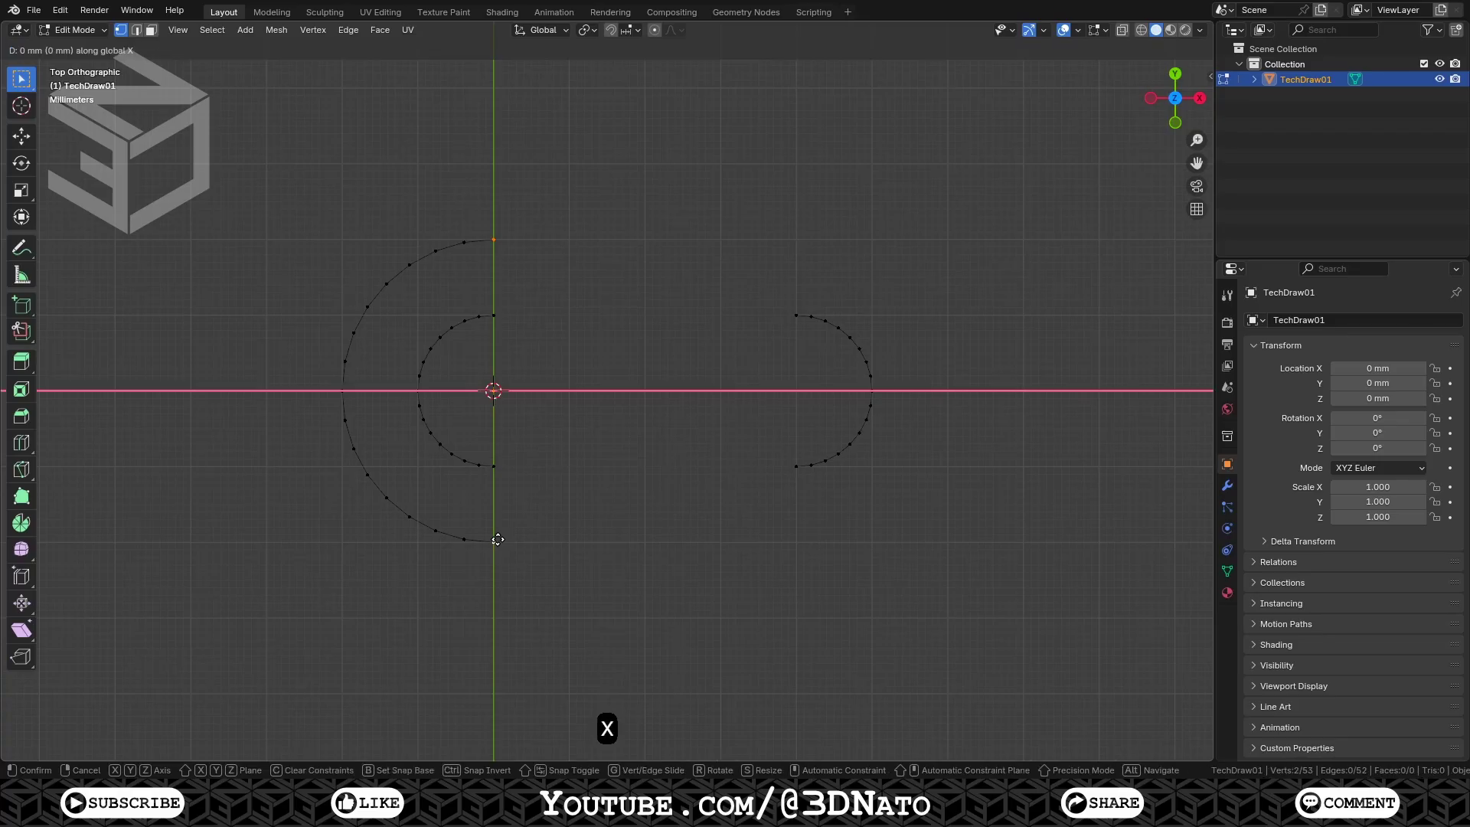
pyautogui.press('KP_4')
pyautogui.press('KP_0')
pyautogui.press('KP_Enter')
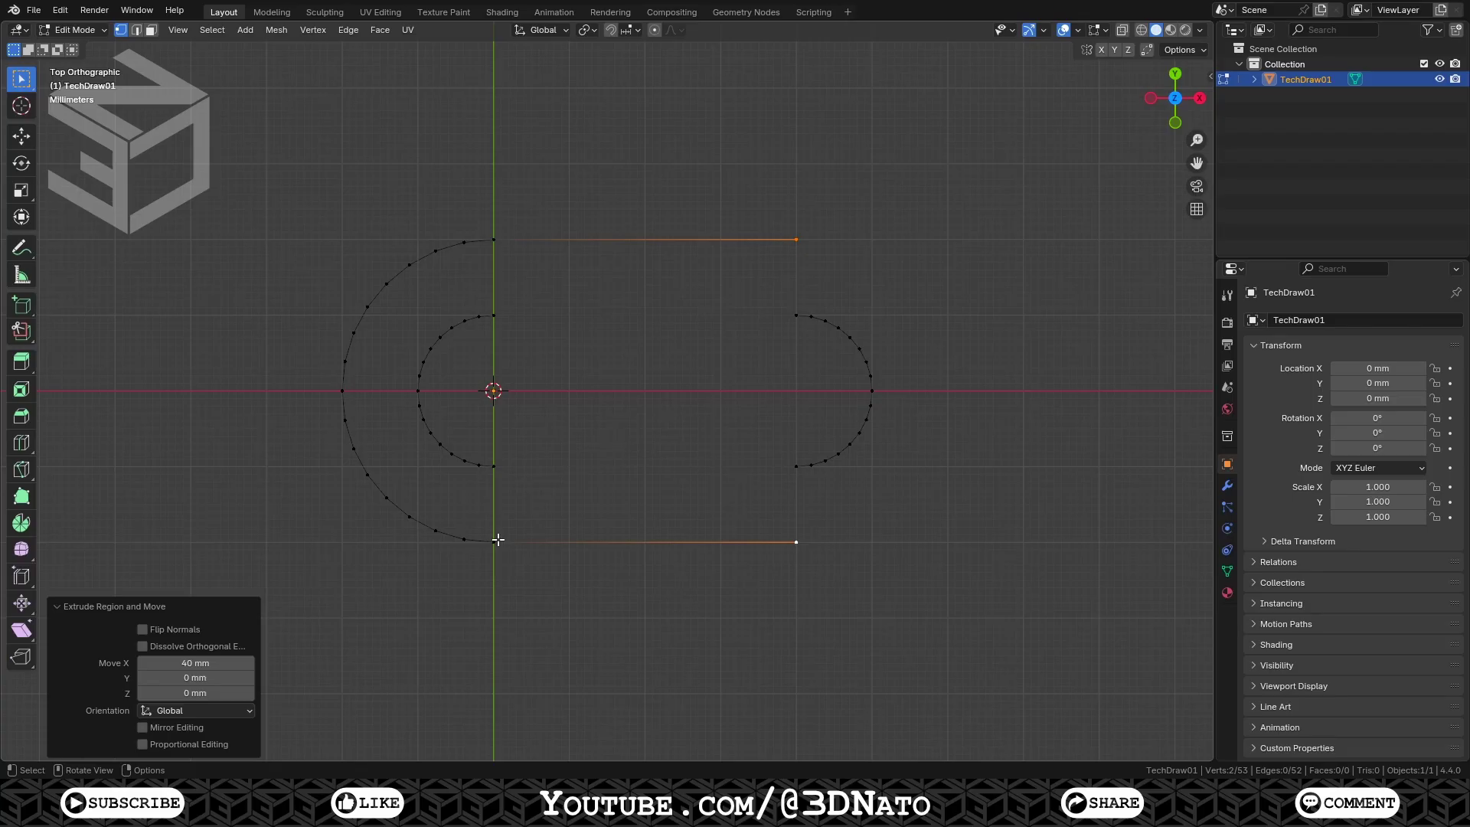
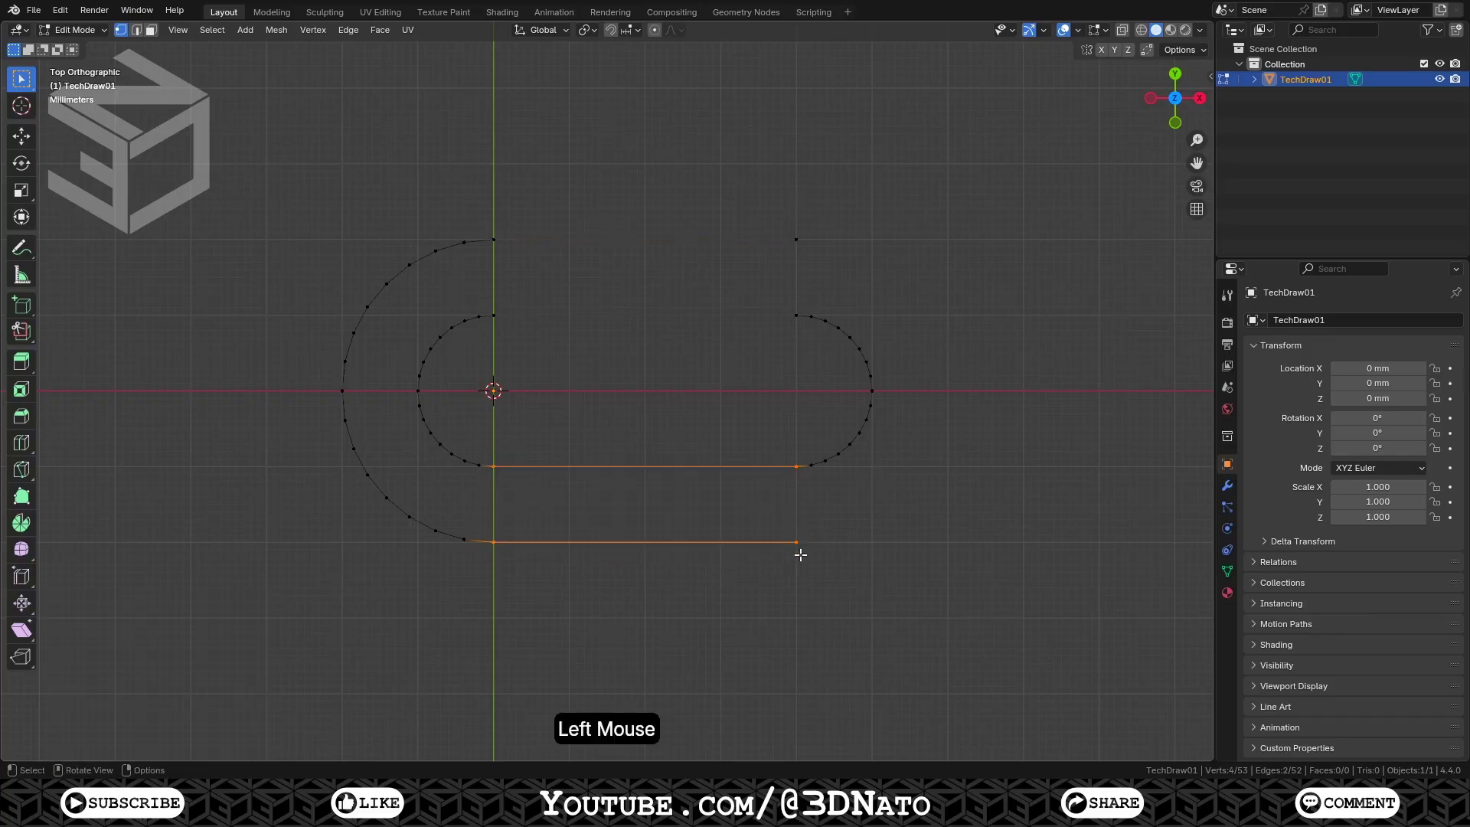
# Fill faces across the bottom edges, around the left arc and along the top band into a U-shaped strip
pyautogui.press('f')
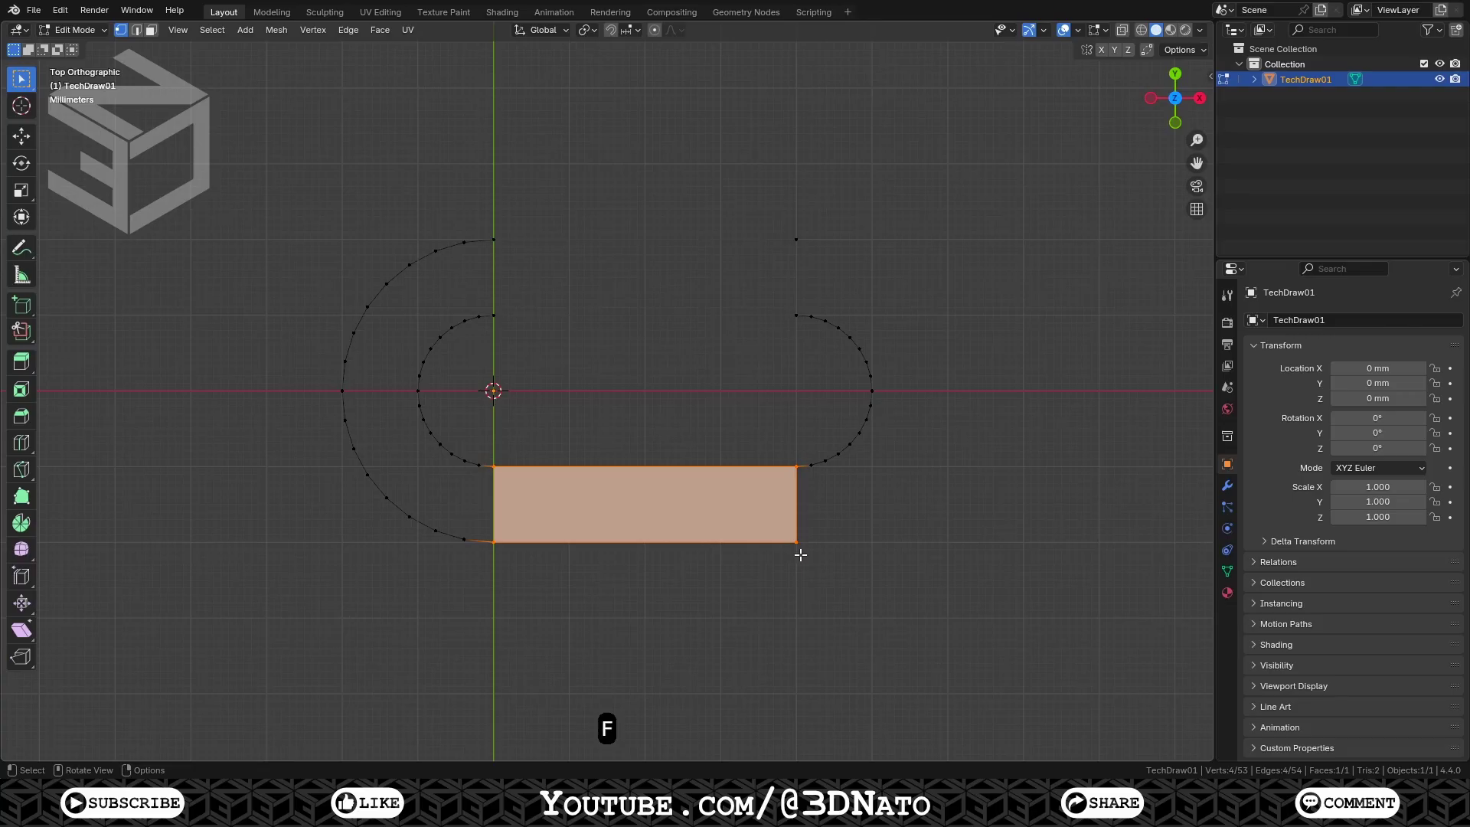
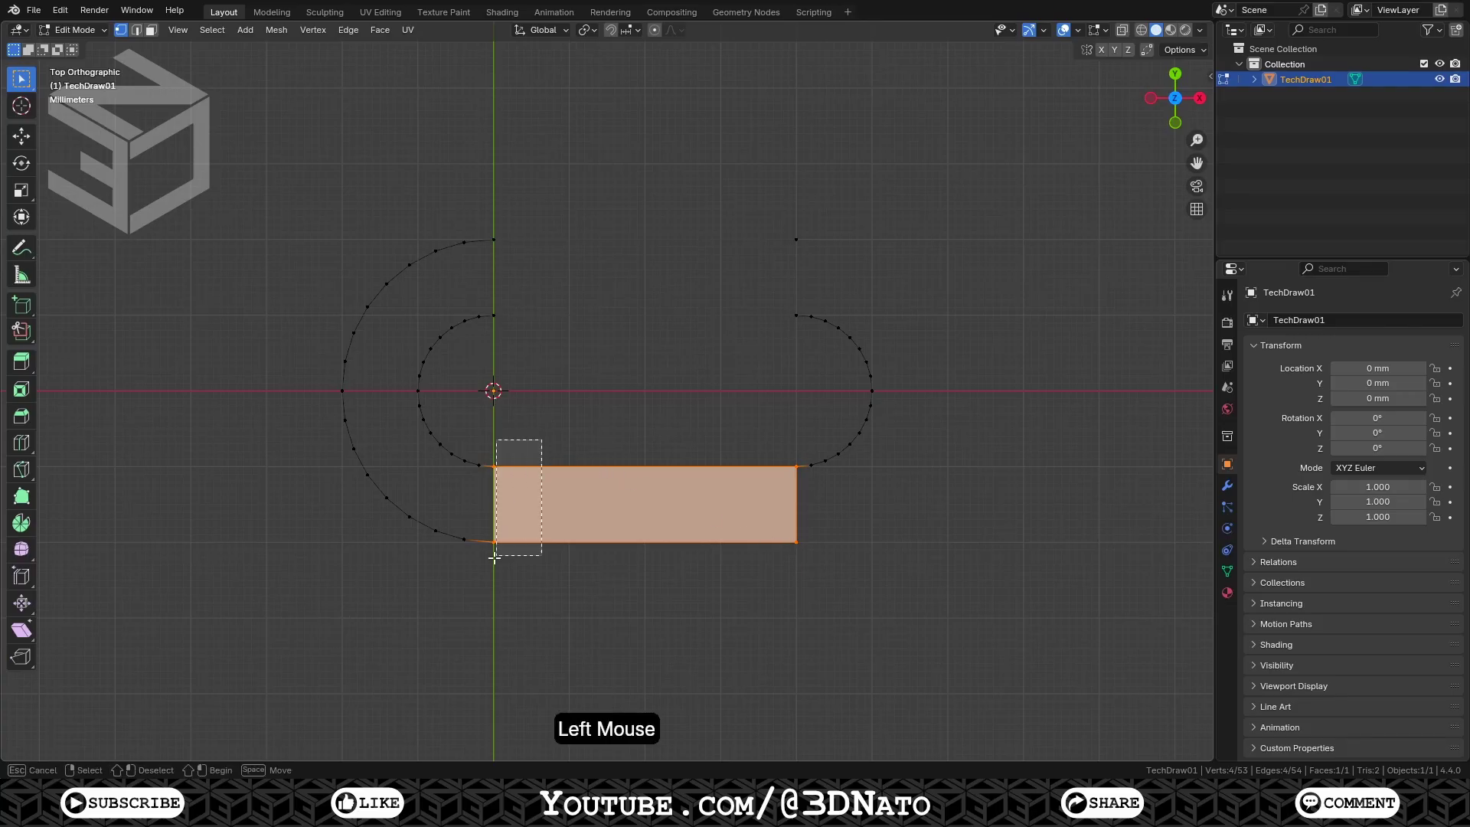
pyautogui.press('f')
pyautogui.press('f')
pyautogui.press('f')
pyautogui.press('f')
pyautogui.press('f')
pyautogui.press('f')
pyautogui.press('f')
pyautogui.press('f')
pyautogui.press('f')
pyautogui.press('f')
pyautogui.press('f')
pyautogui.press('f')
pyautogui.press('f')
pyautogui.press('f')
pyautogui.press('f')
pyautogui.press('f')
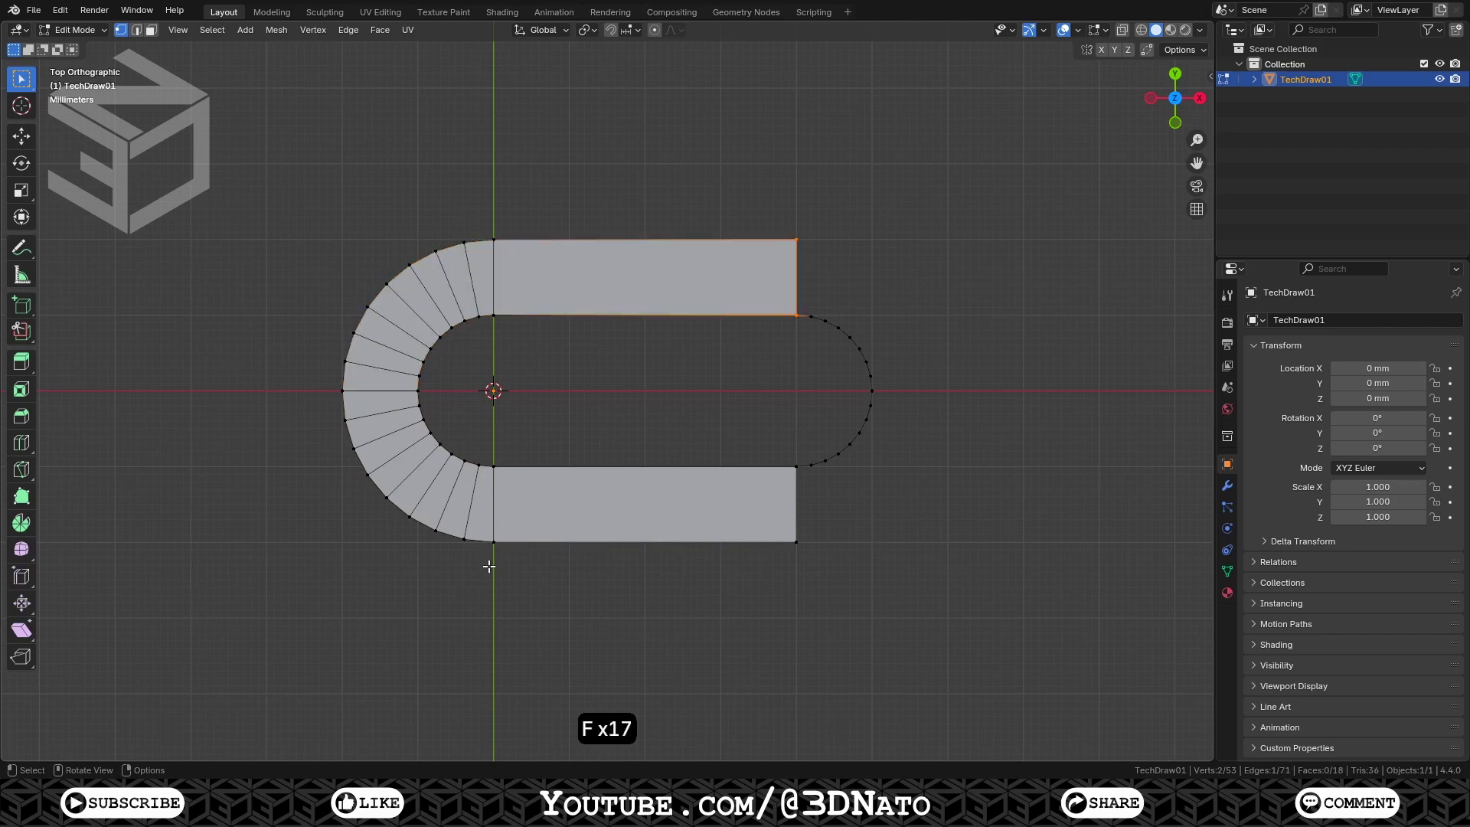
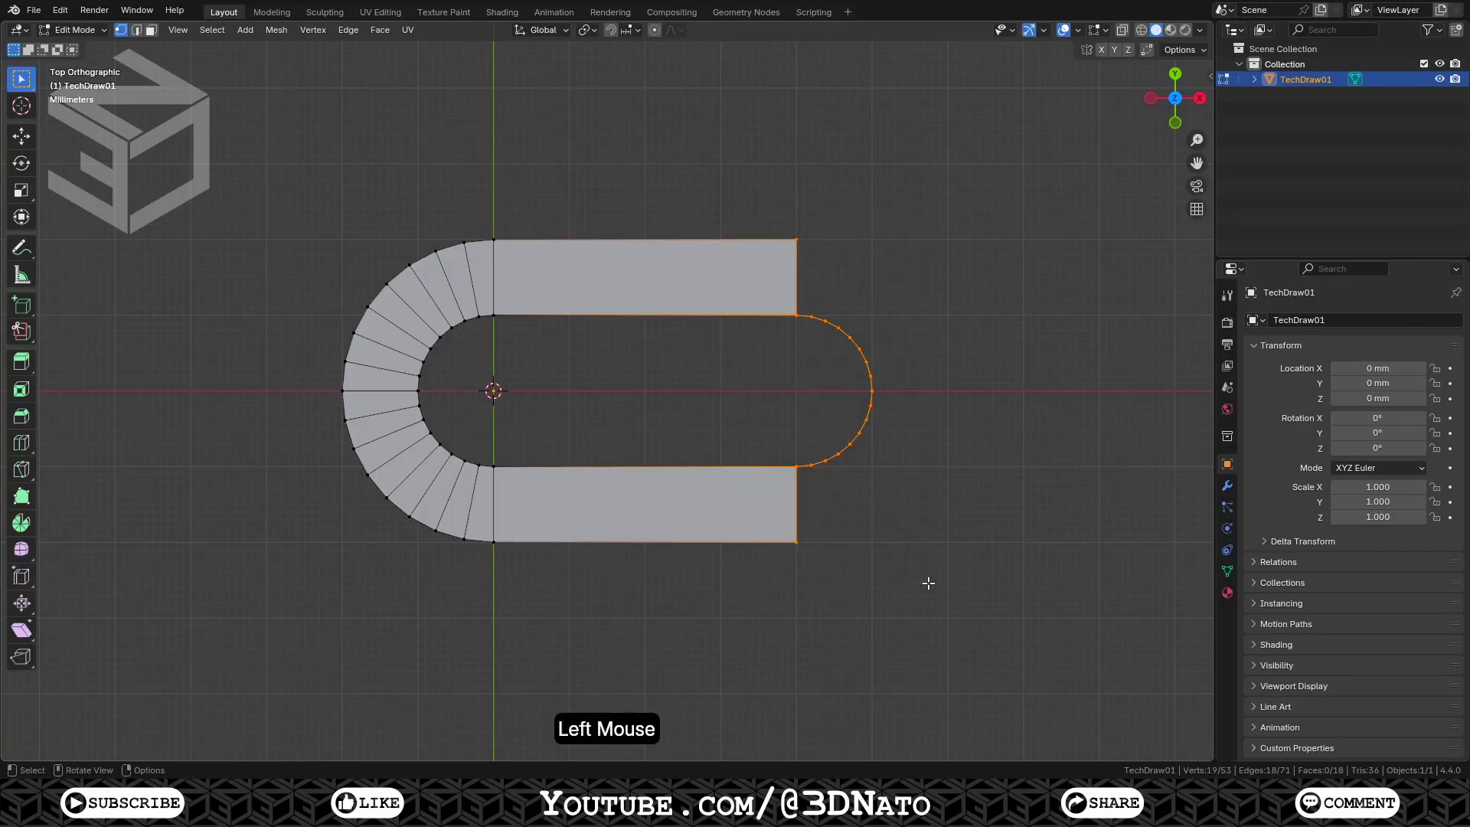
# Extrude the right inner arc 10 mm along X
pyautogui.press('e')
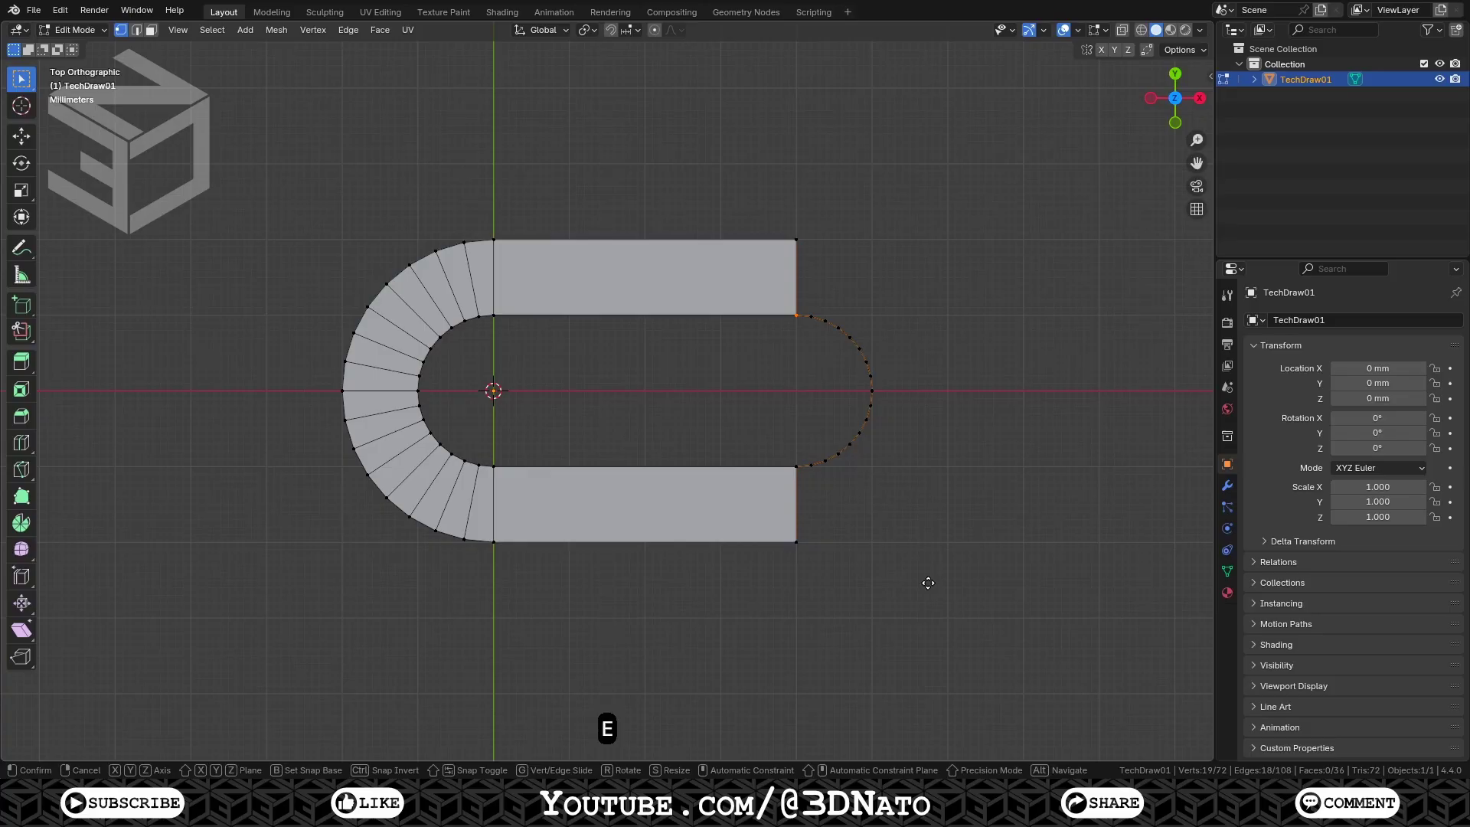
pyautogui.press('x')
pyautogui.press('KP_1')
pyautogui.press('KP_0')
pyautogui.press('KP_Enter')
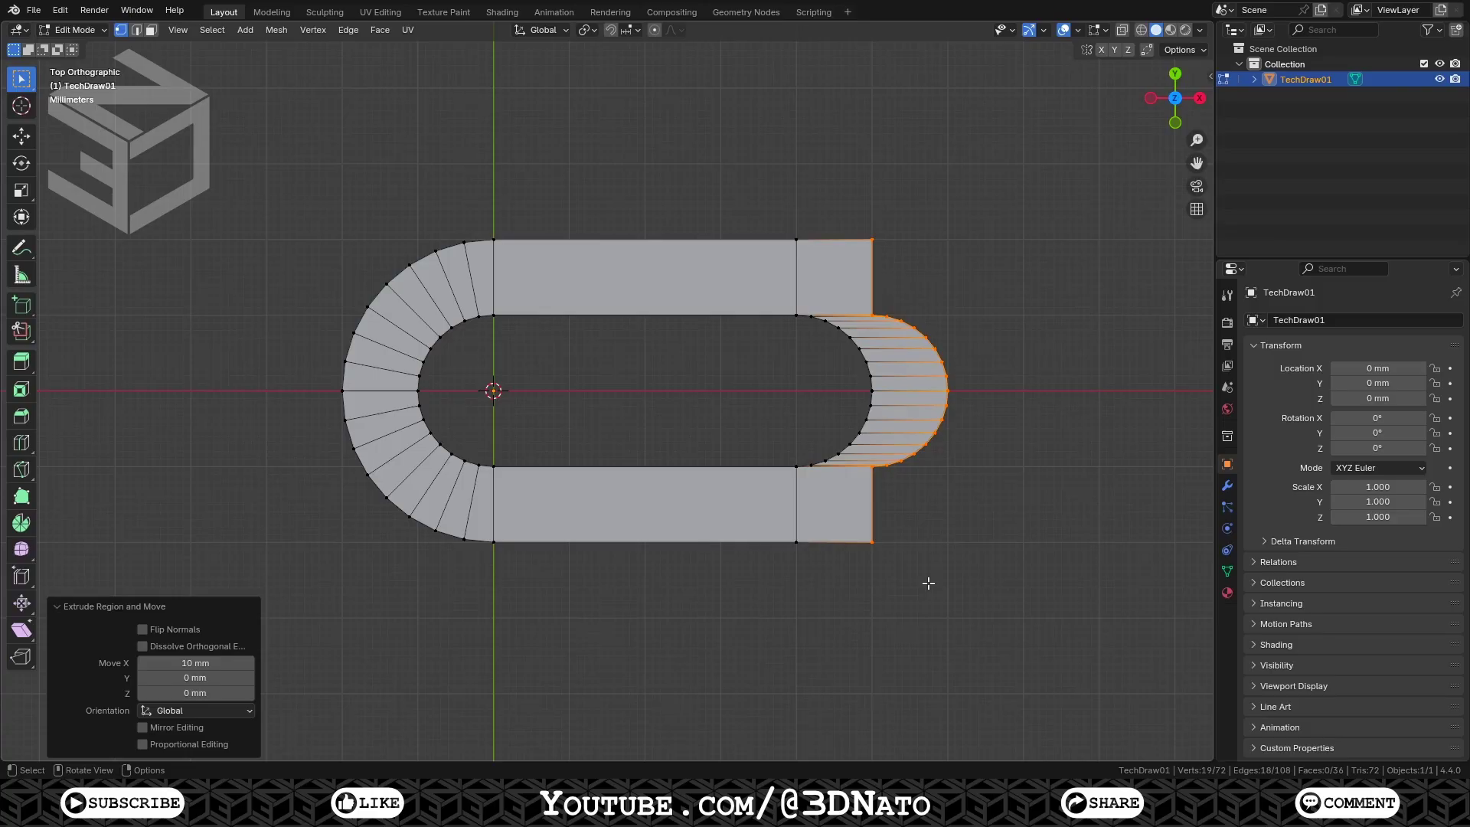
# Flatten the extruded edge to zero X width and set its Median X to 80 mm in the Transform panel
pyautogui.press('s')
pyautogui.press('x')
pyautogui.press('KP_0')
pyautogui.press('KP_Enter')
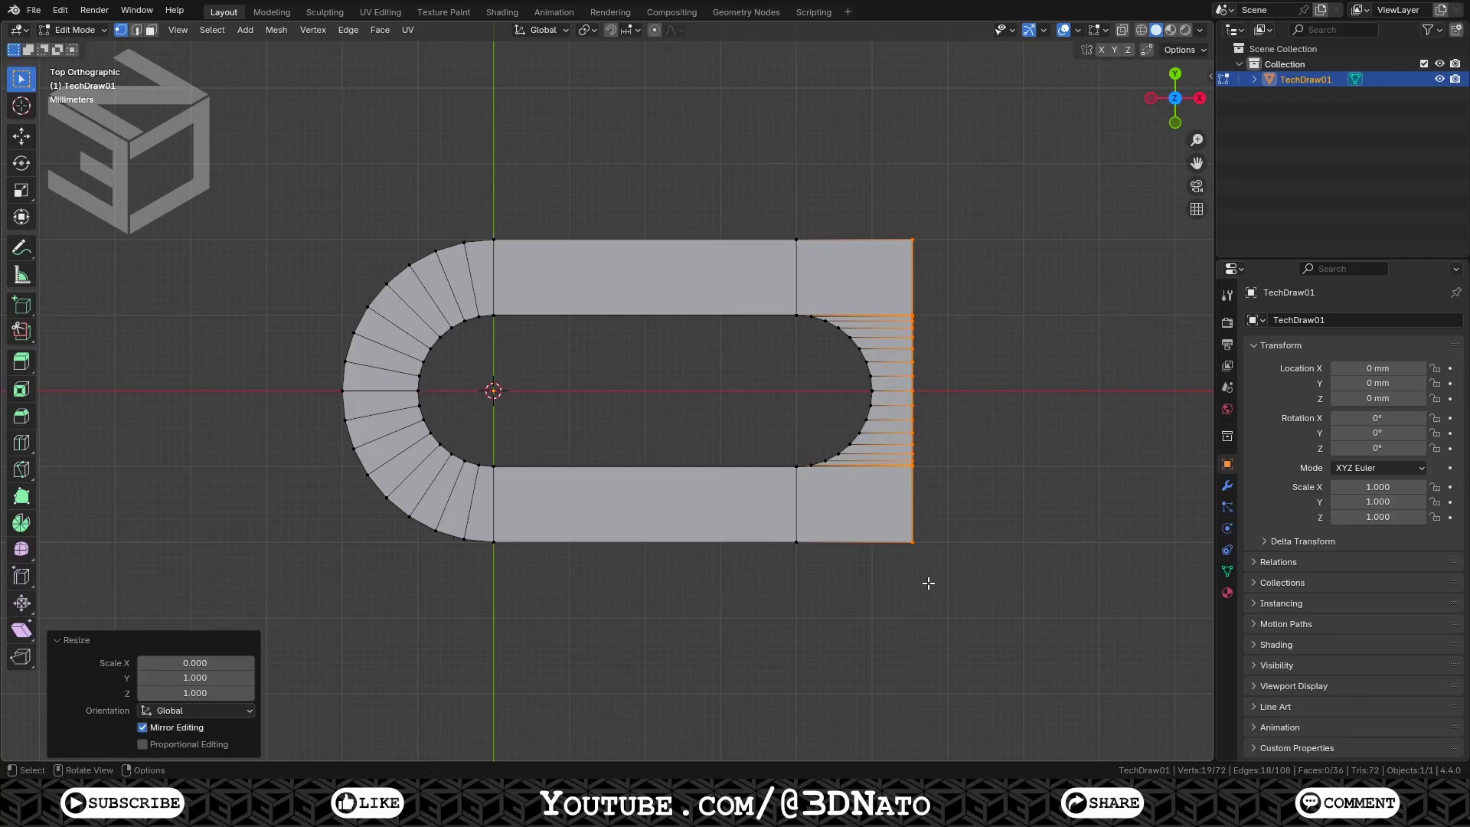
pyautogui.press('n')
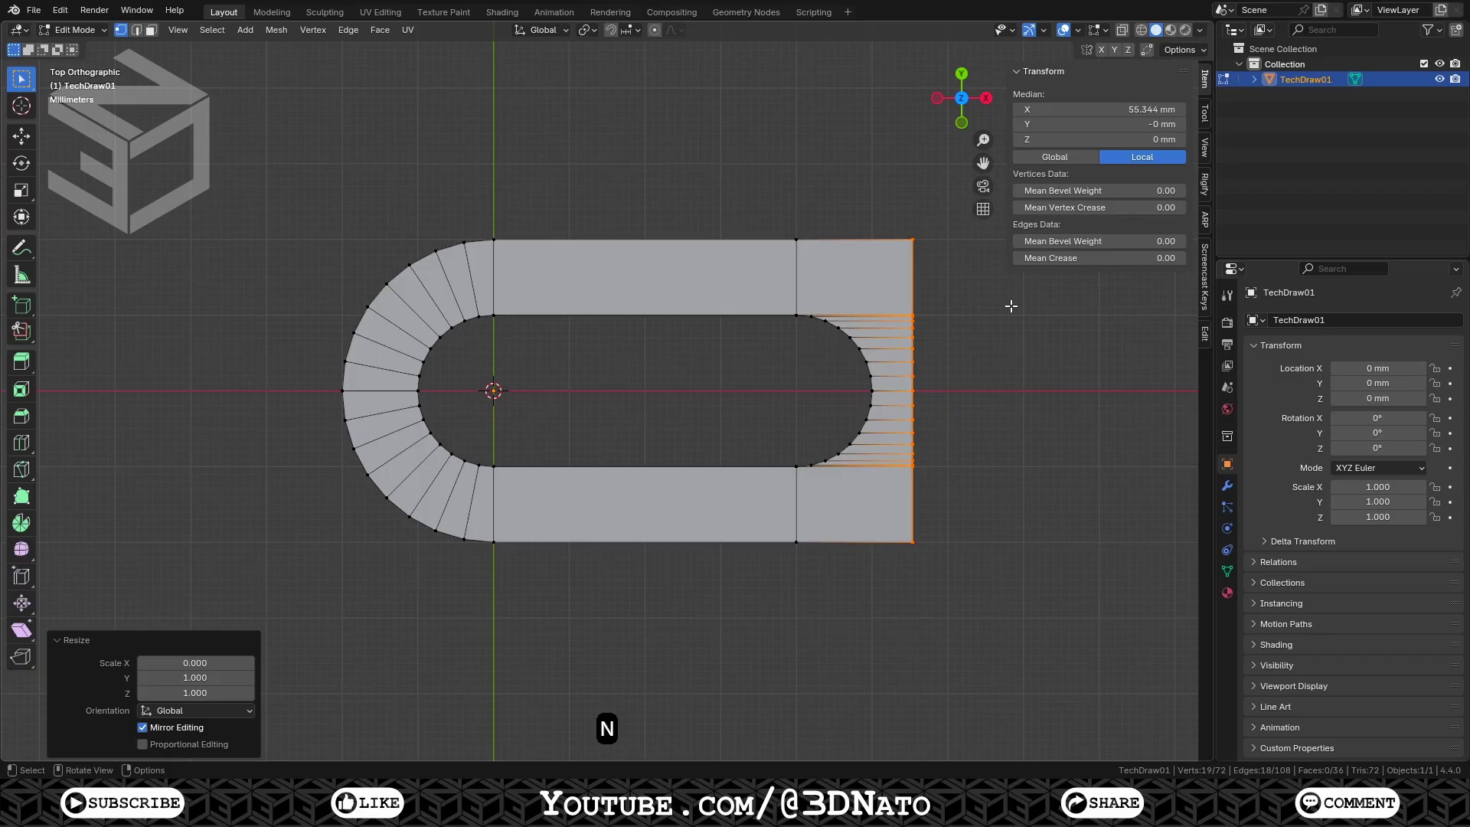
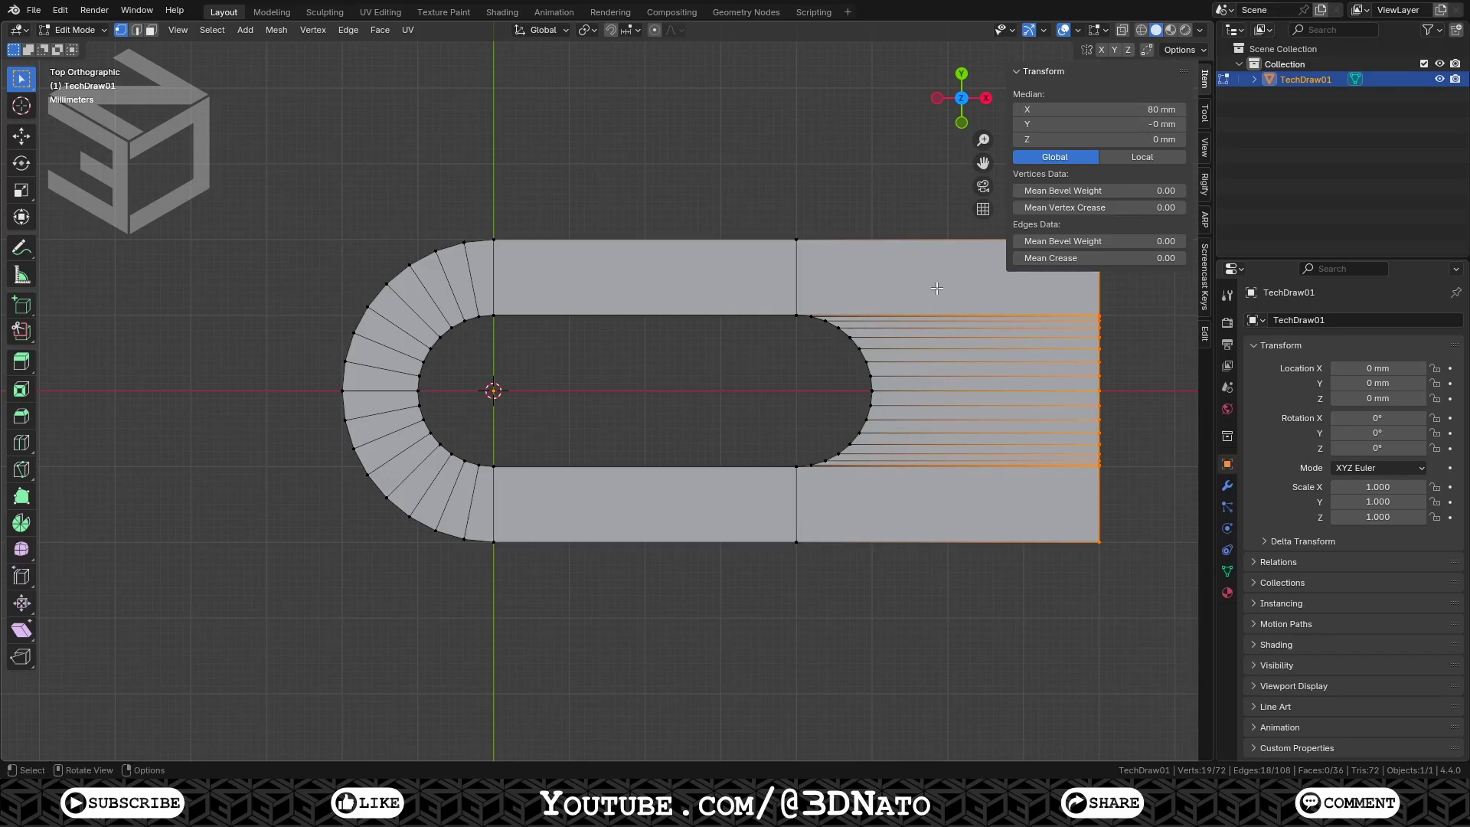
pyautogui.press('e')
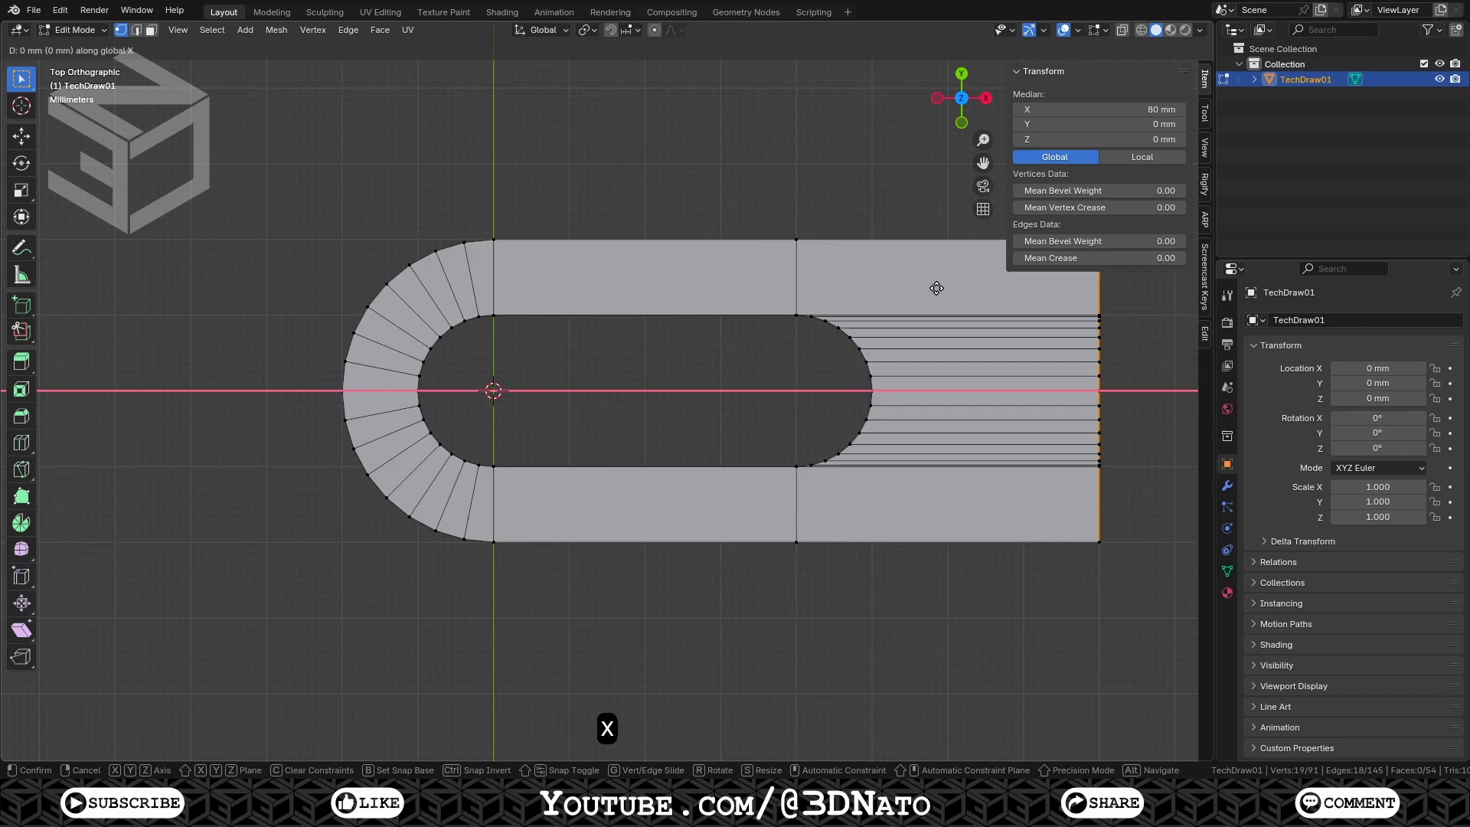
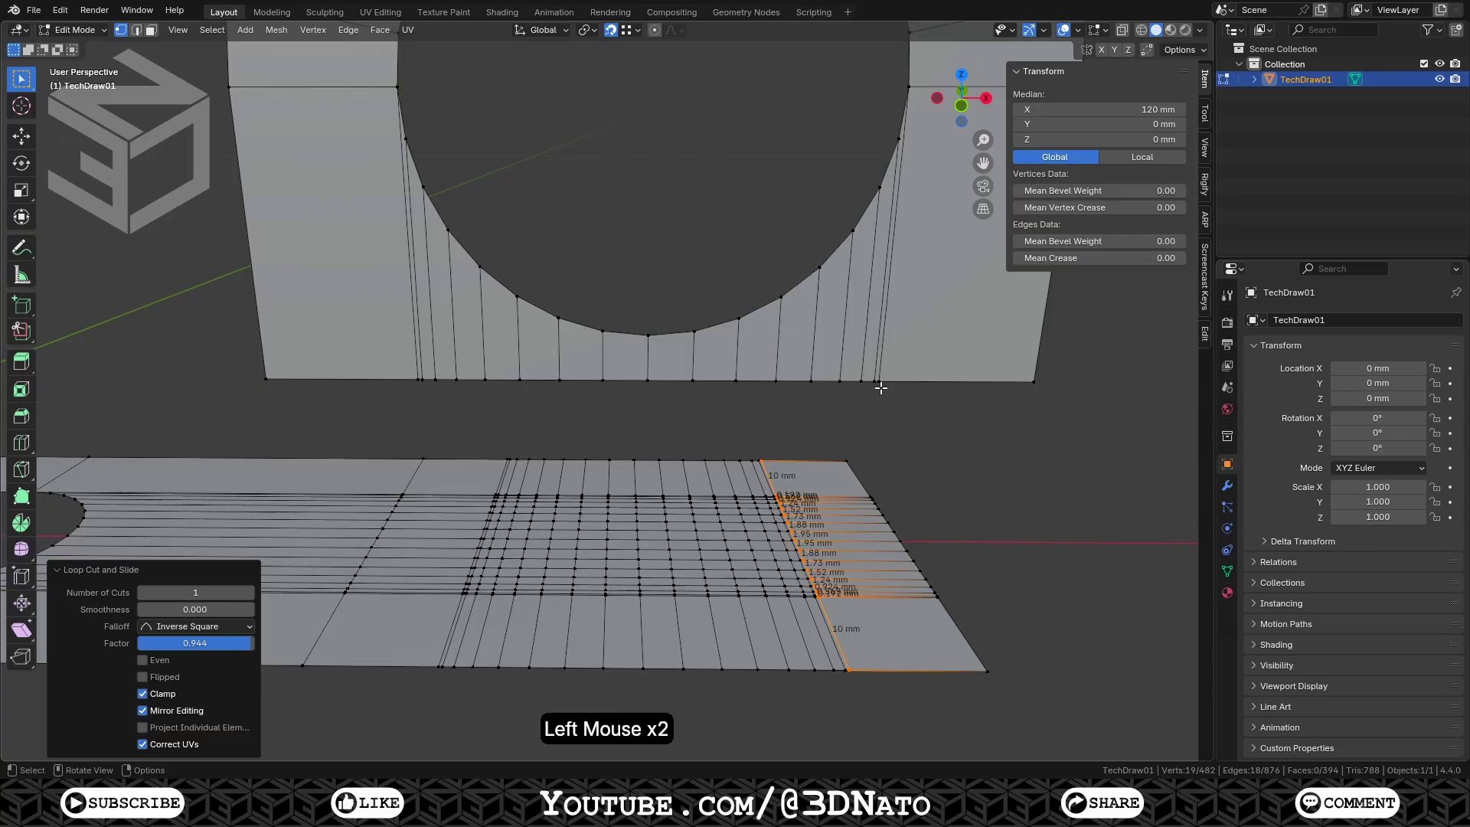
# Select the linked cutout wall and extrude it 10 mm along its normal for thickness
pyautogui.press('l')
pyautogui.press('e')
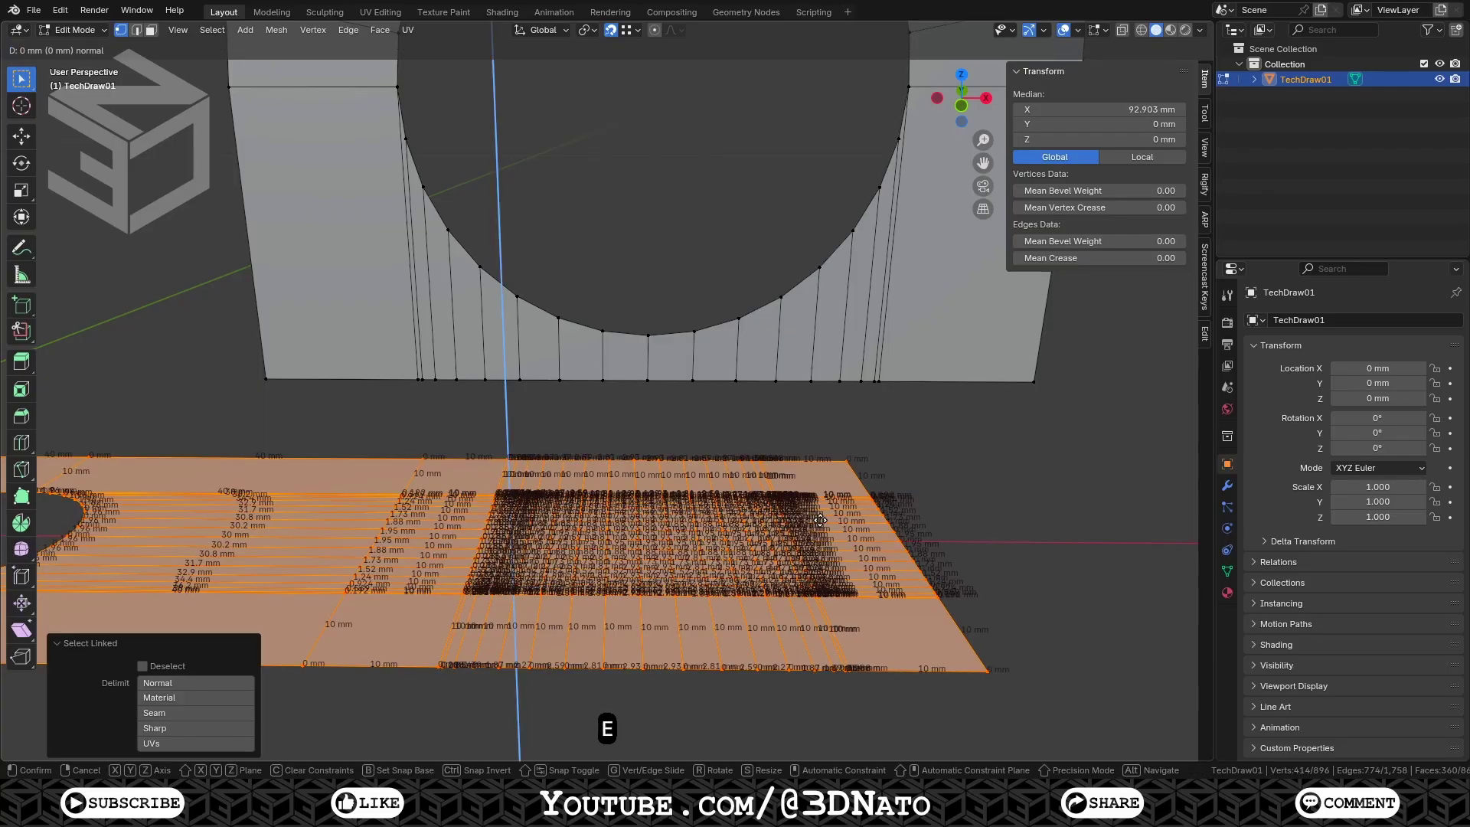
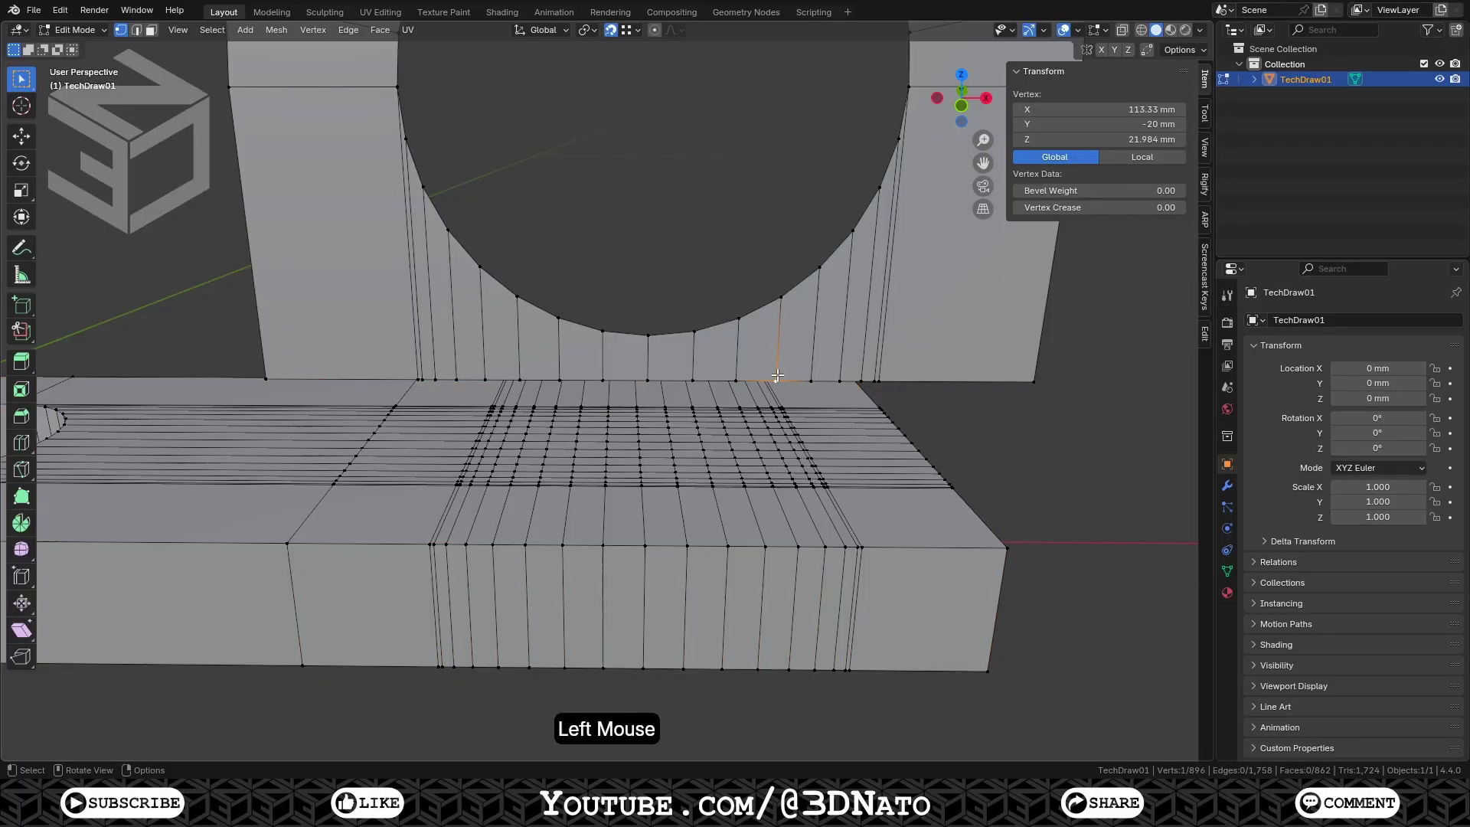
pyautogui.press('e')
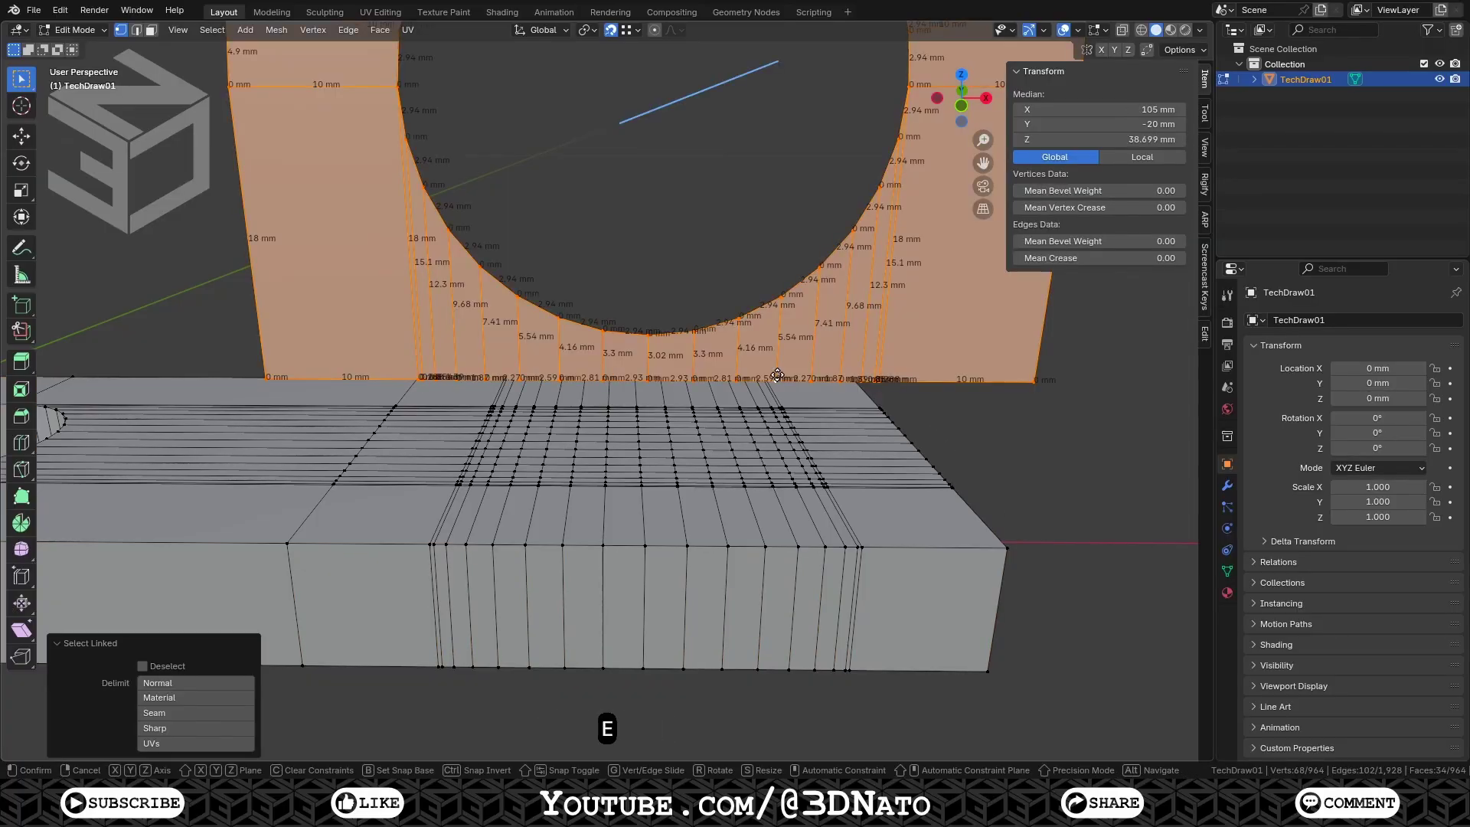
pyautogui.press('KP_1')
pyautogui.press('KP_0')
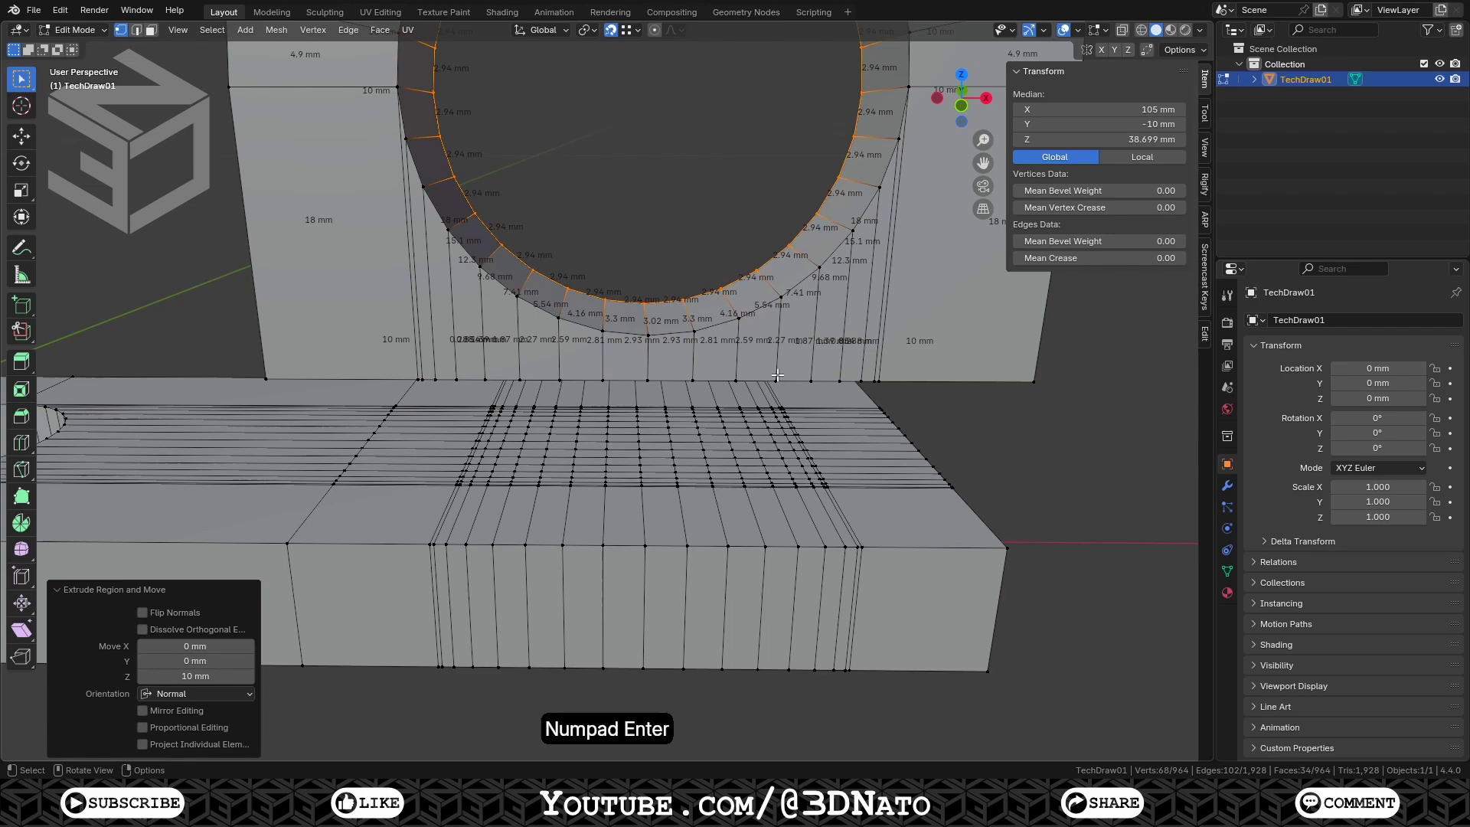